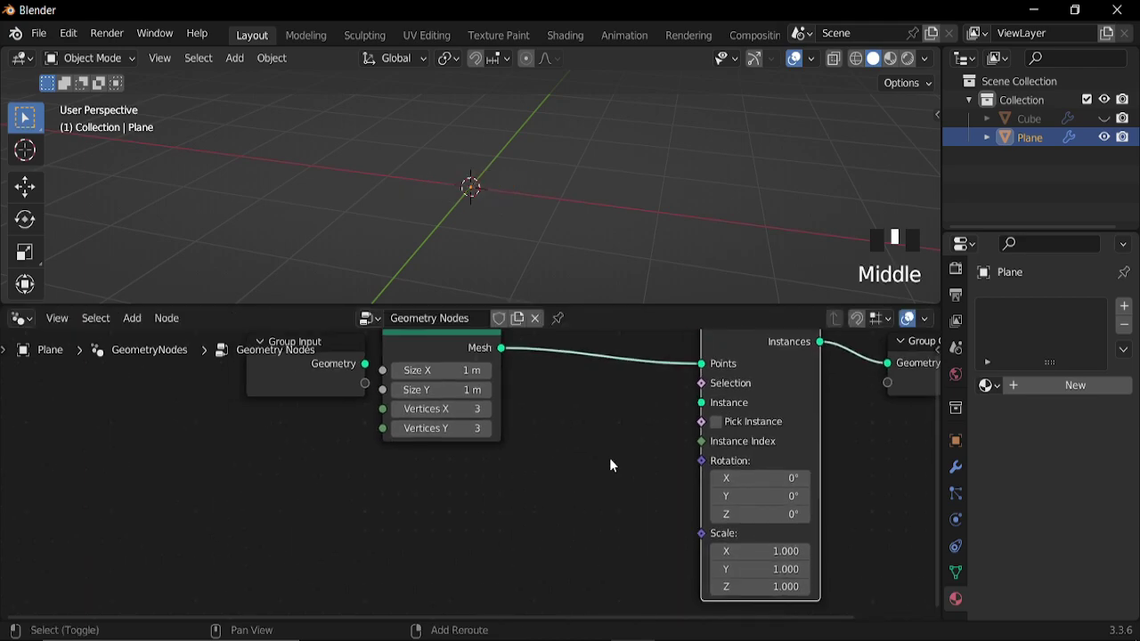
Add a Cube mesh node and feed it as the instance for Instance on Points
key("shift+a")
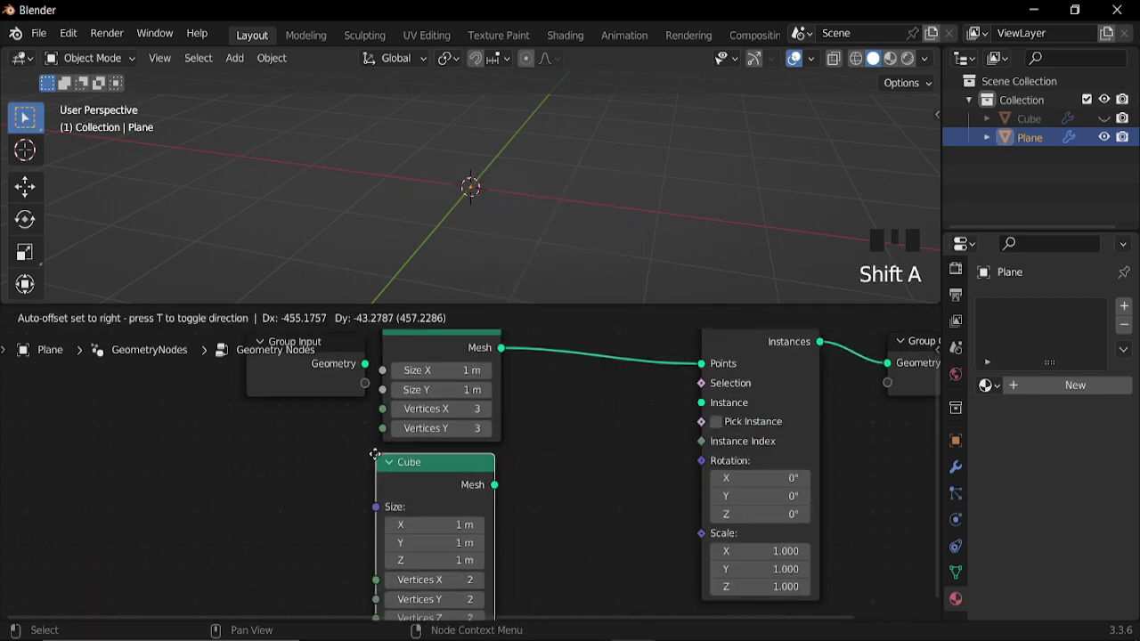
left_click_drag(489, 488, 529, 479)
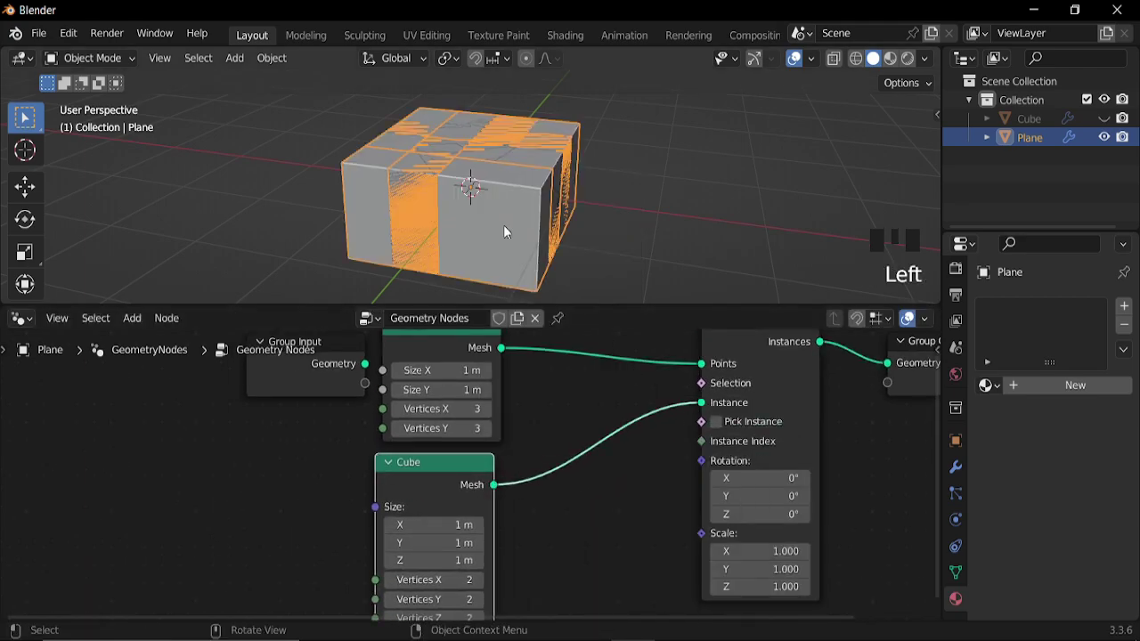
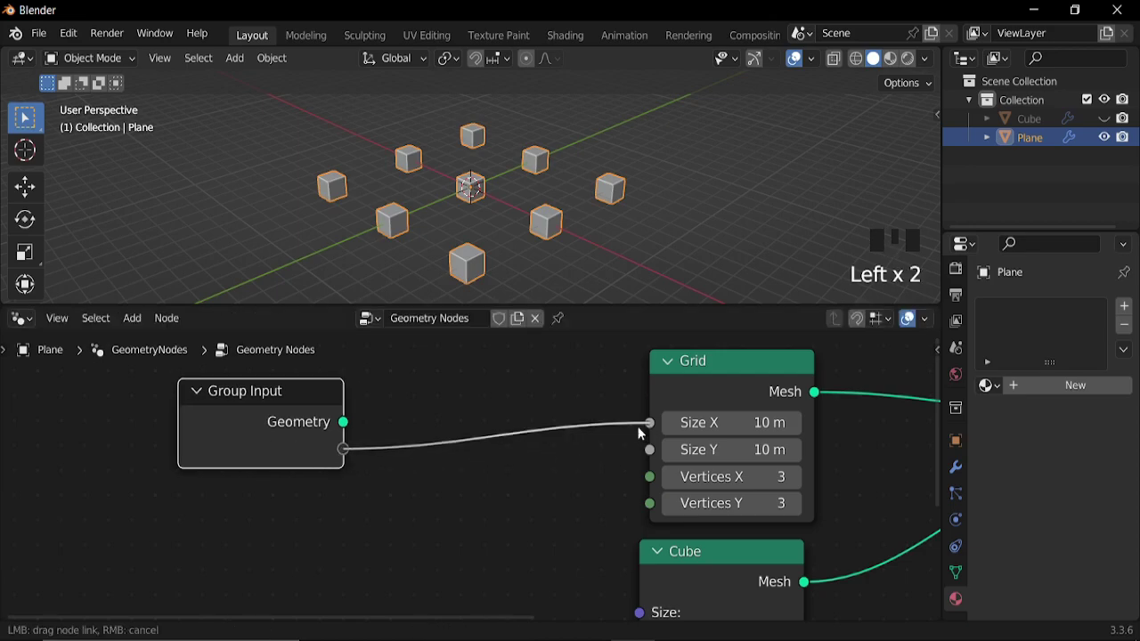
Expose grid Size X/Y through one group input and both vertex counts through another
left_click(343, 459)
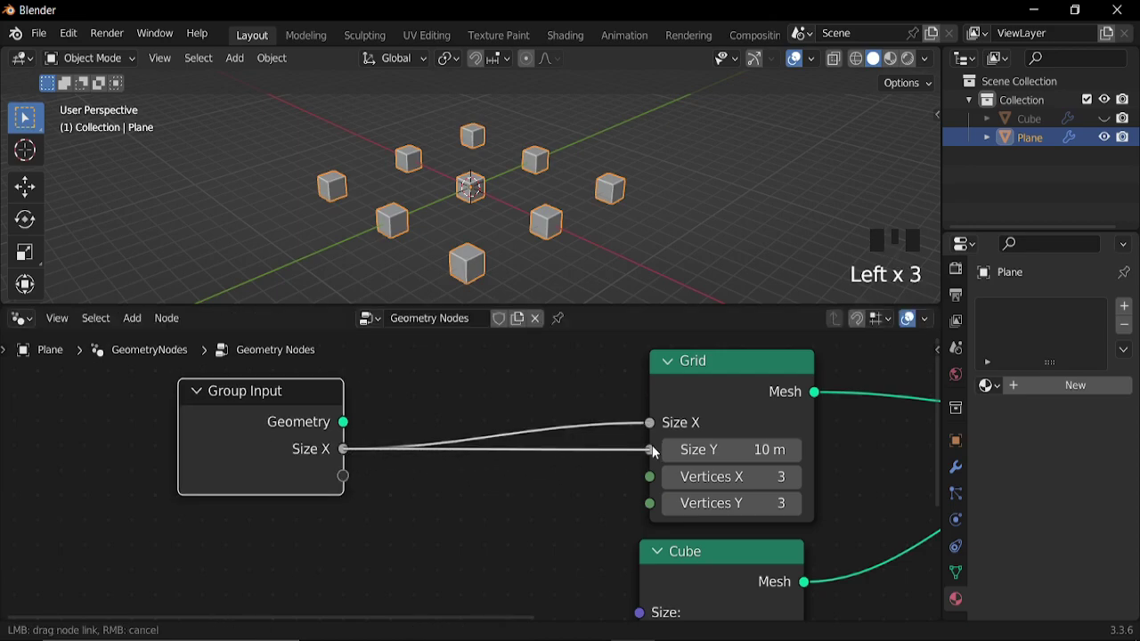
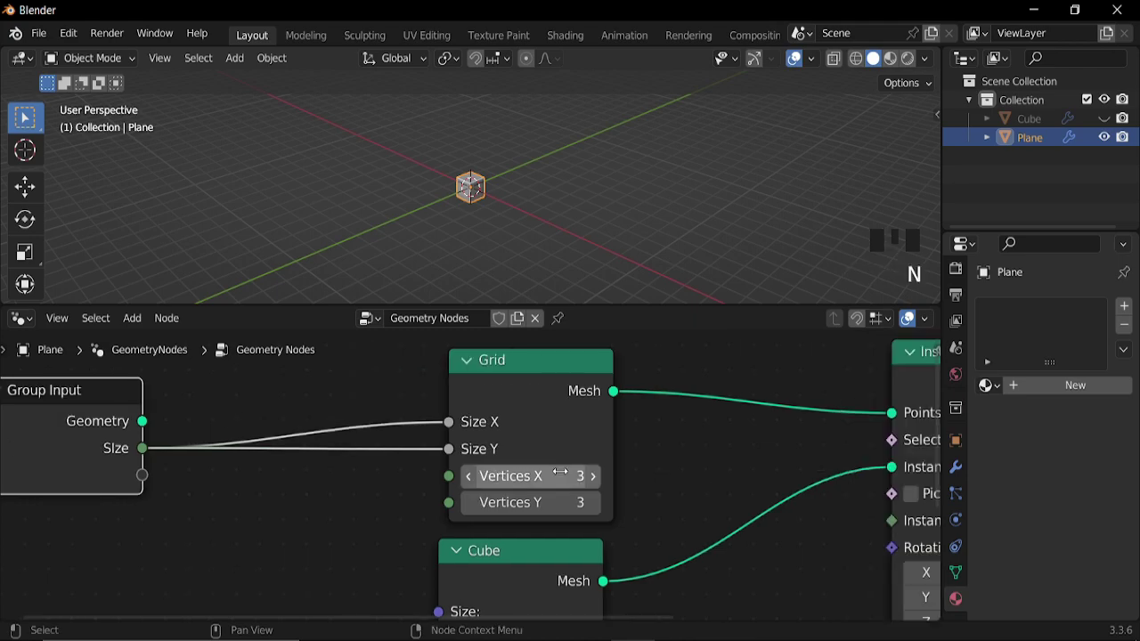
scroll("down", 3)
left_click(257, 479)
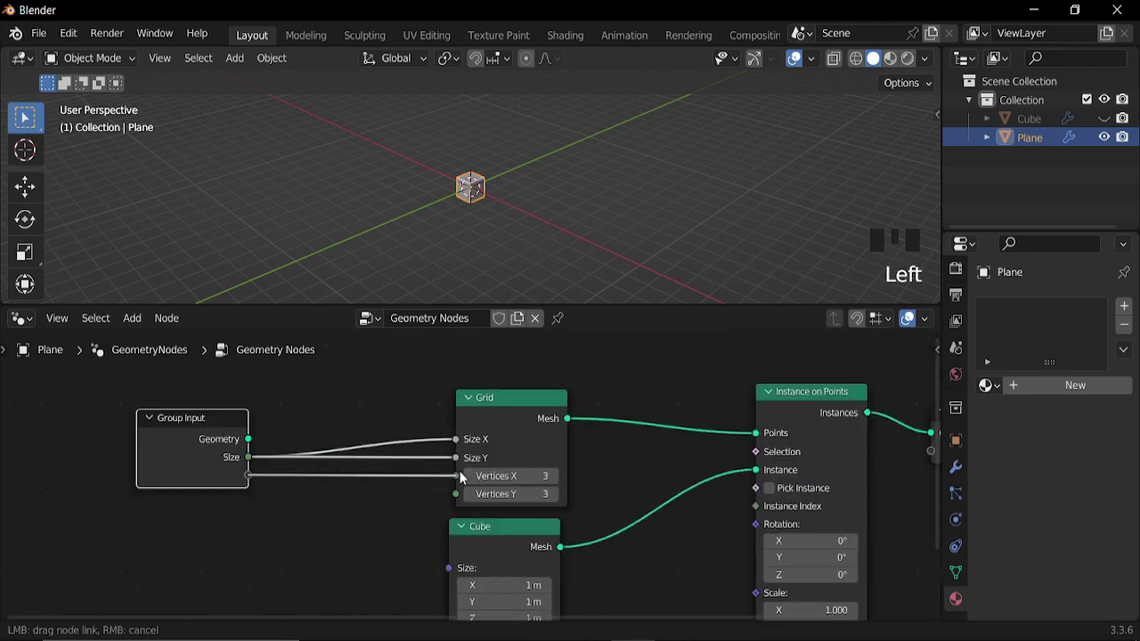
left_click_drag(246, 480, 290, 483)
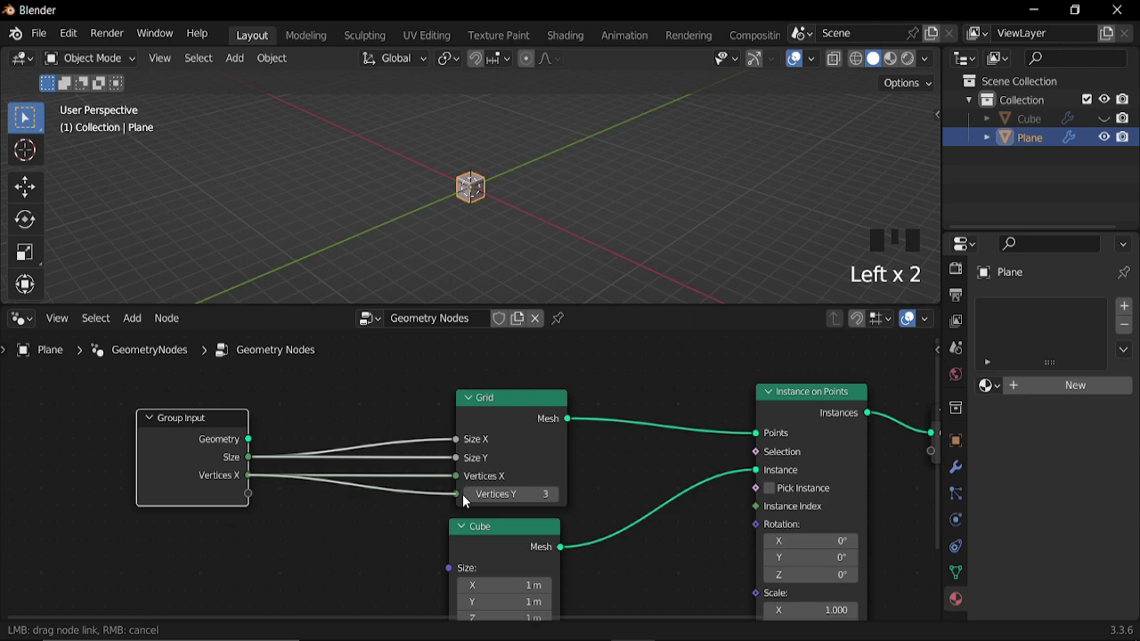
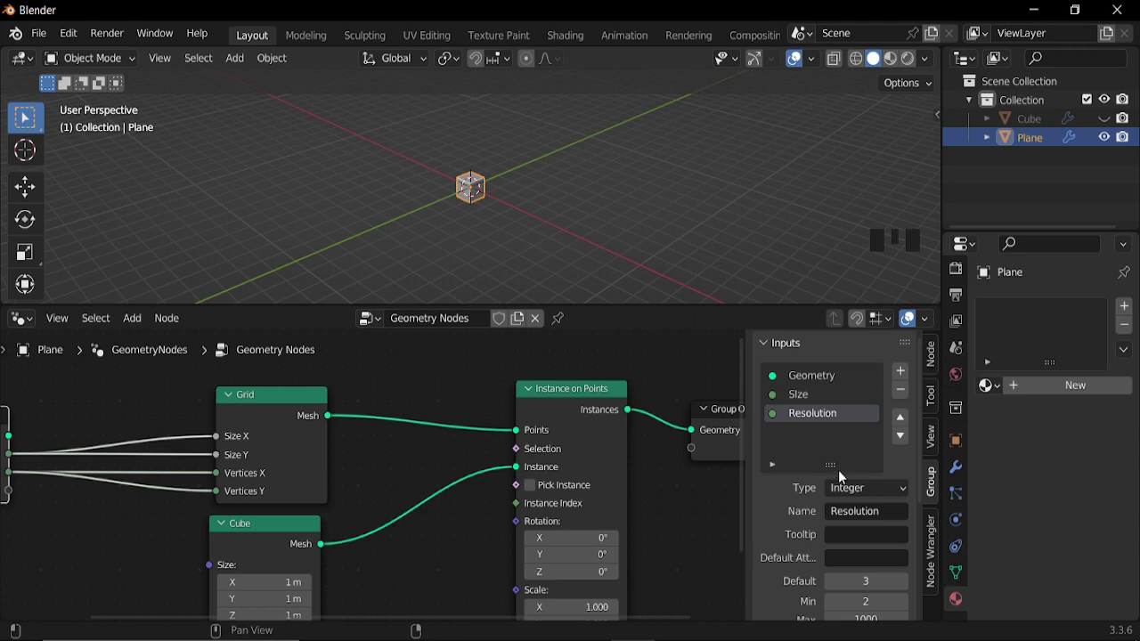
Scroll the modifier panel to review the Size and Resolution group inputs
scroll("down", 3)
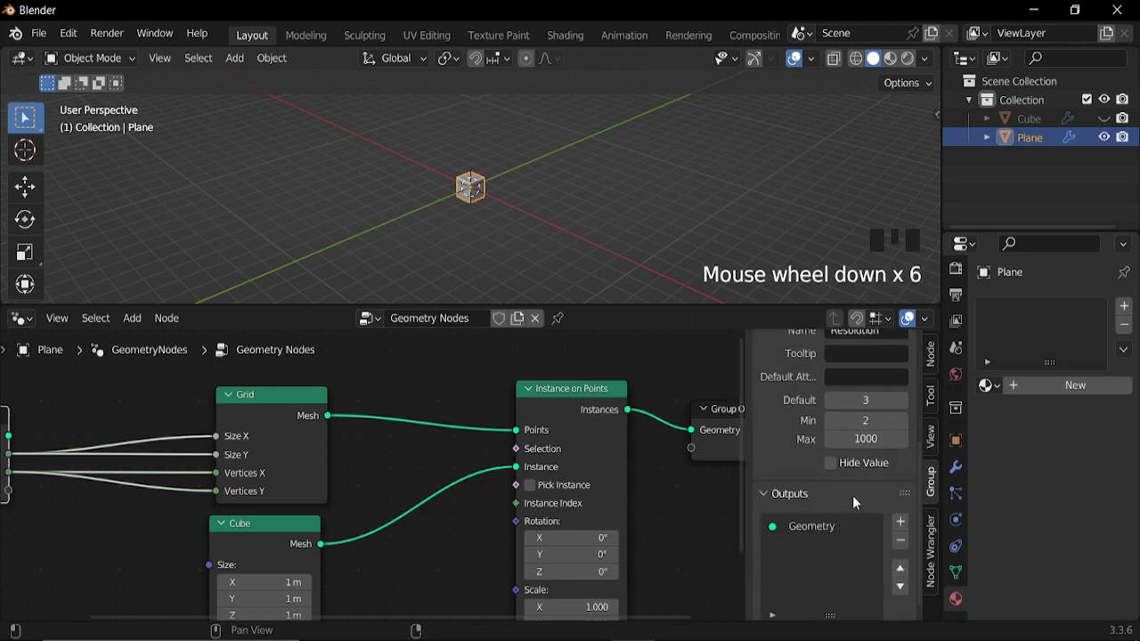
scroll("up", 3)
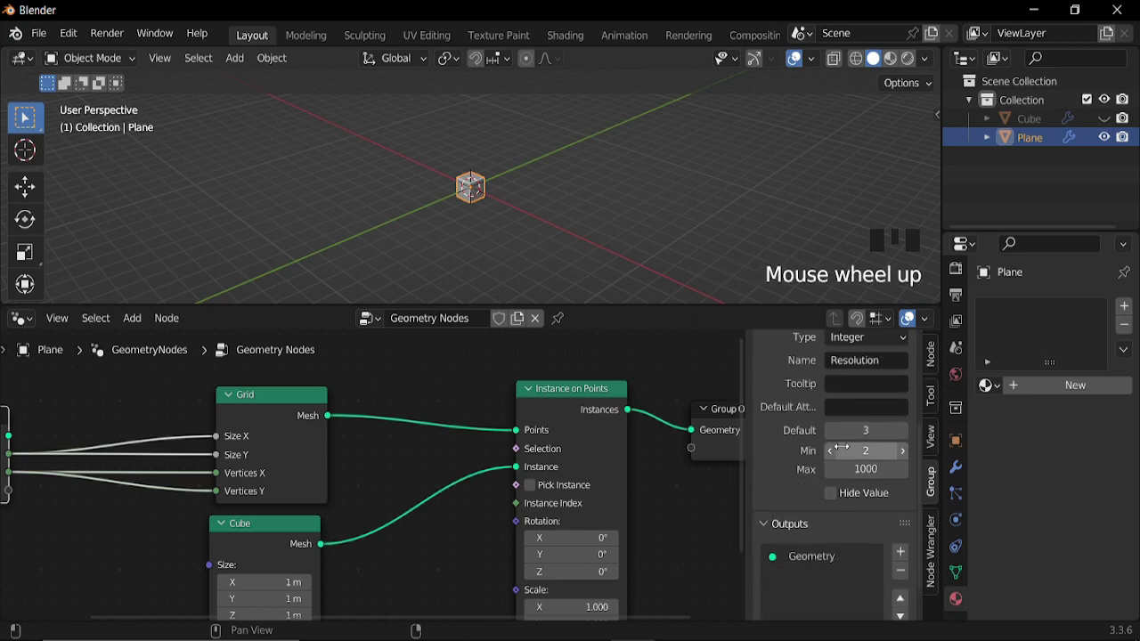
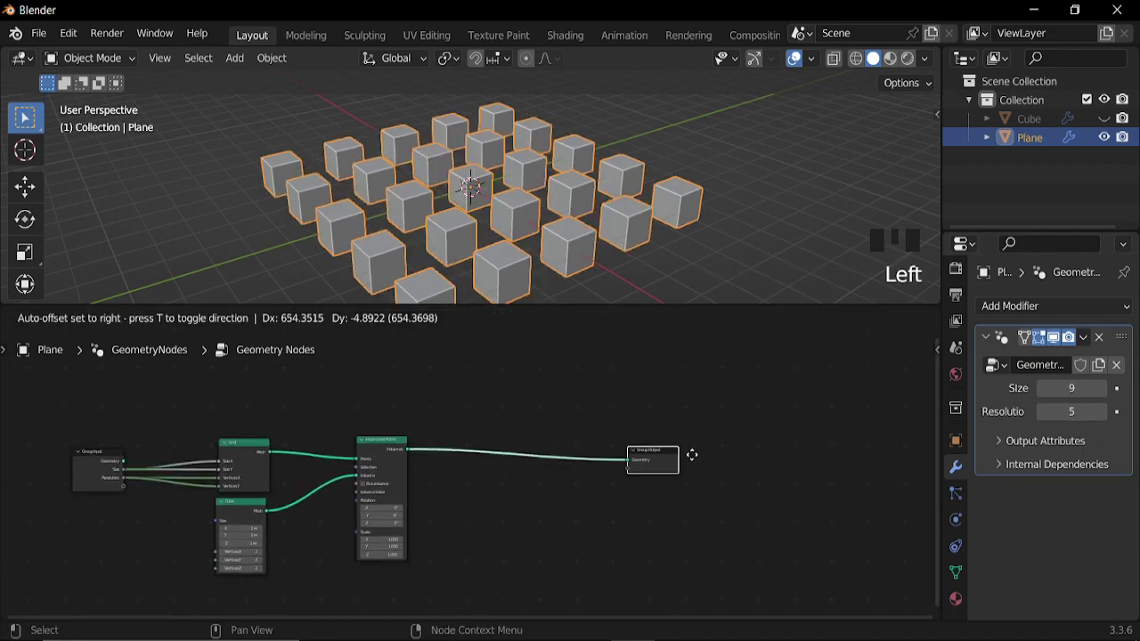
Add a Translate Instances node ahead of the Group Output
key("shift+a")
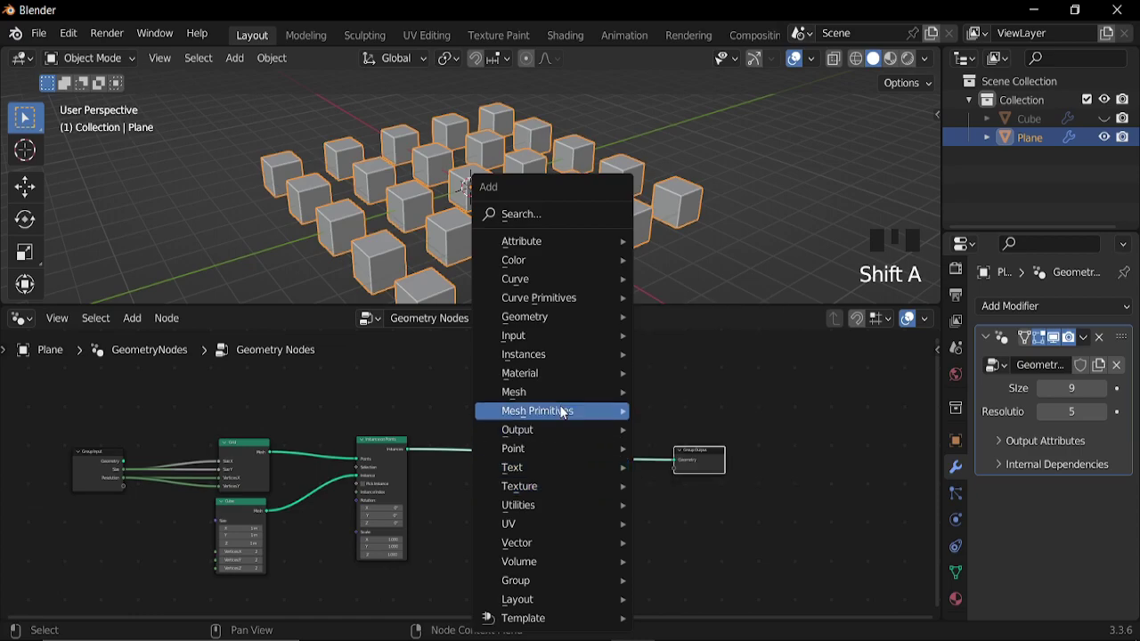
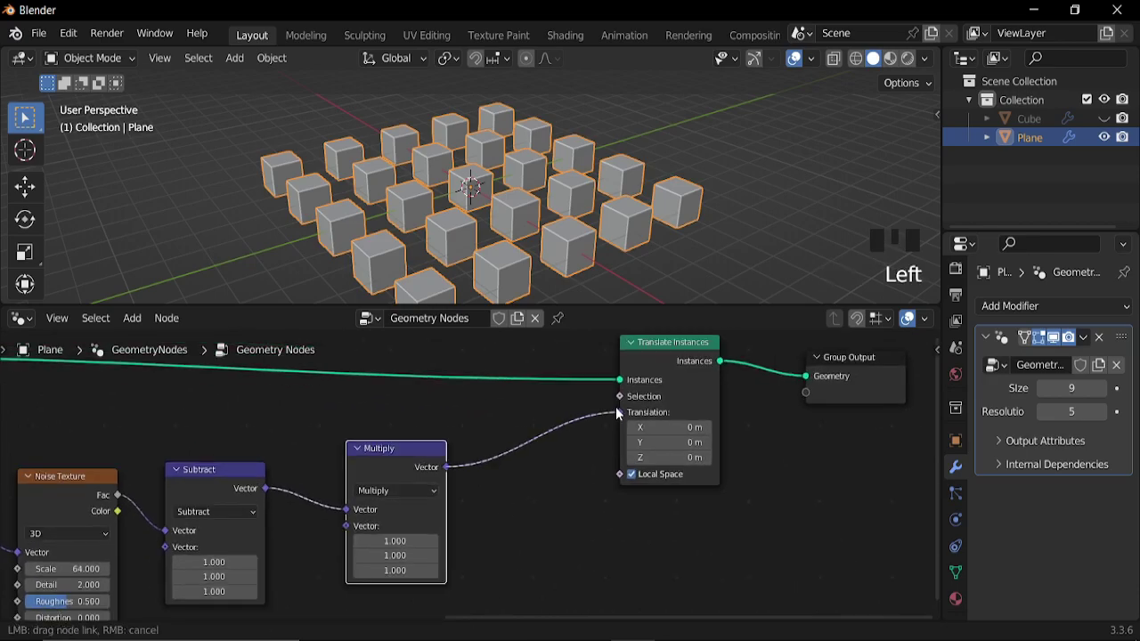
Offset the instances by the noise multiplied with a new Wave Texture's factor
left_click_drag(552, 246, 620, 487)
key("shift+a")
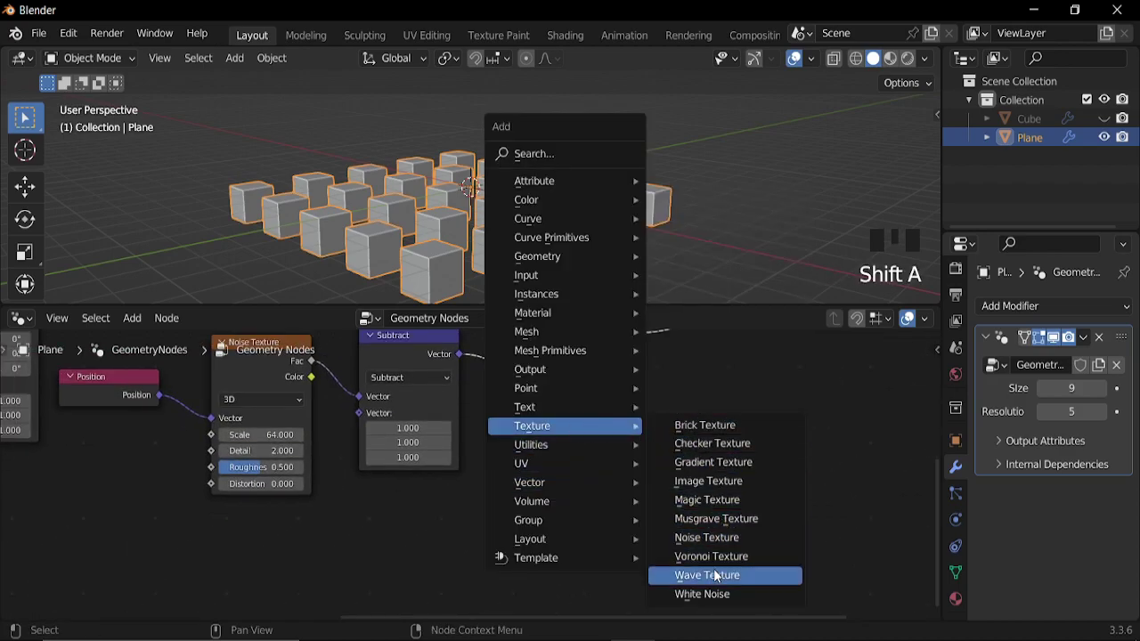
left_click_drag(466, 531, 528, 497)
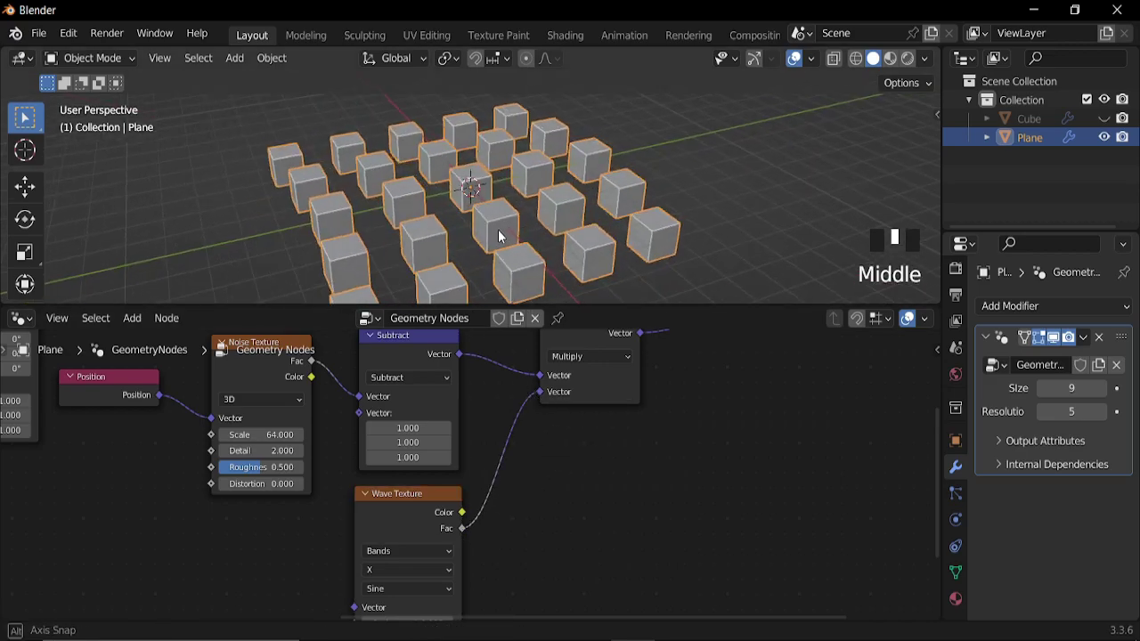
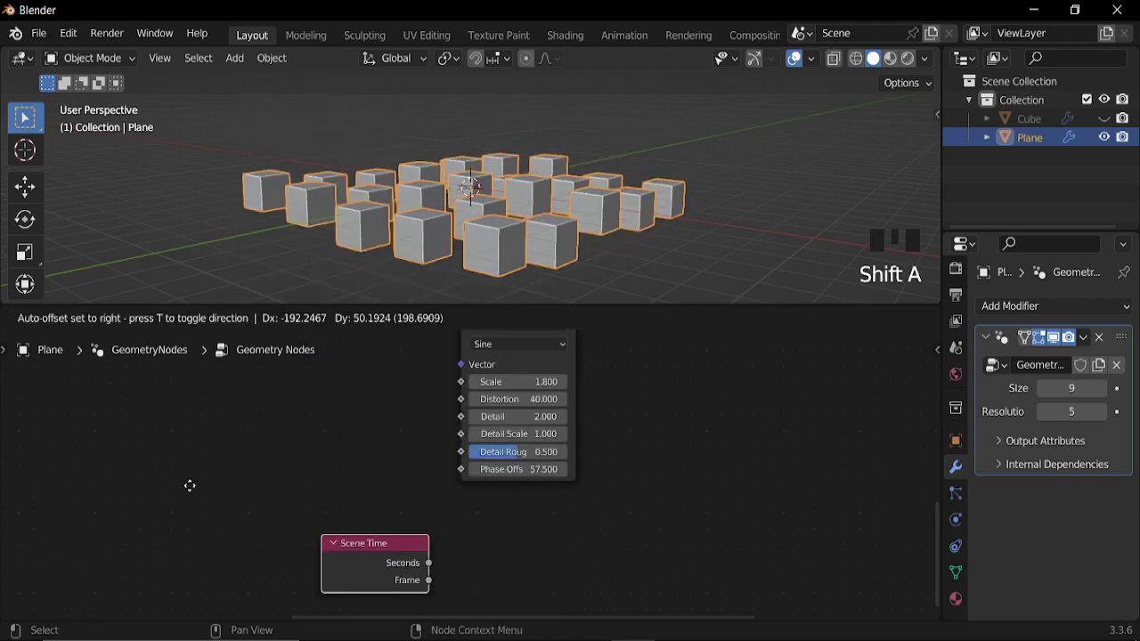
Drive the wave's phase from Scene Time's Frame and play back to preview the motion
left_click_drag(187, 489, 280, 480)
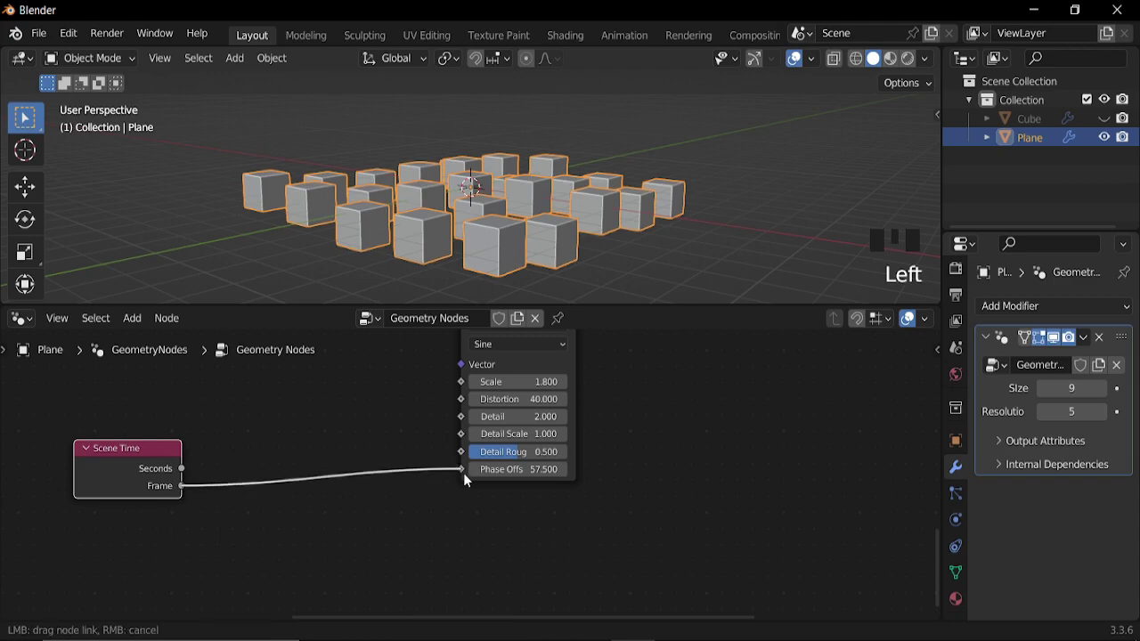
key("space")
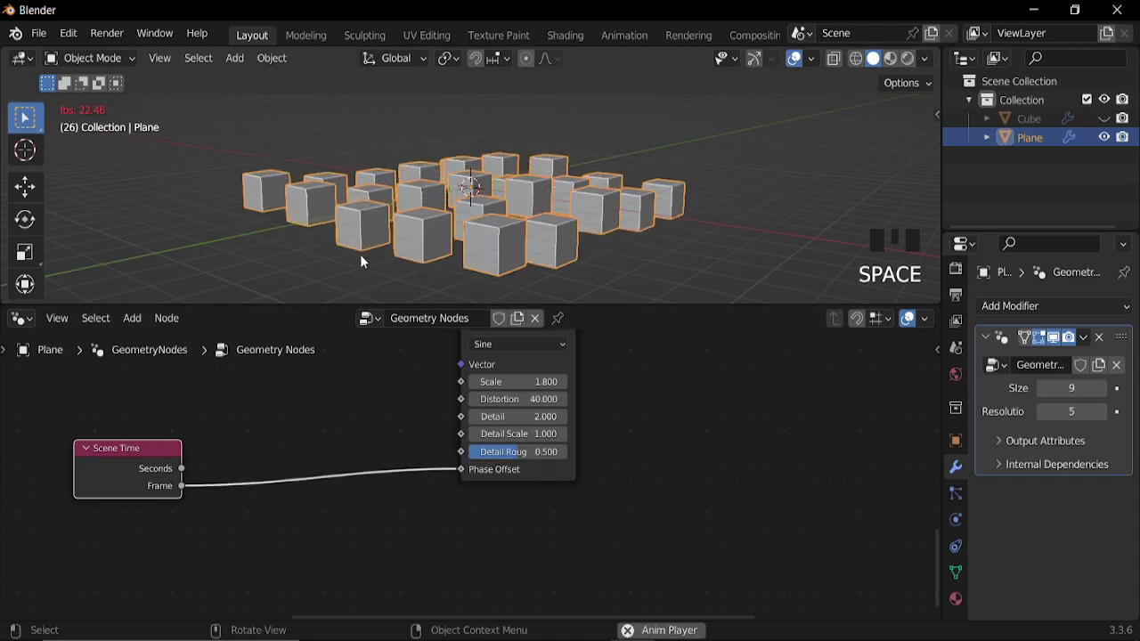
key("space")
key("shift+a")
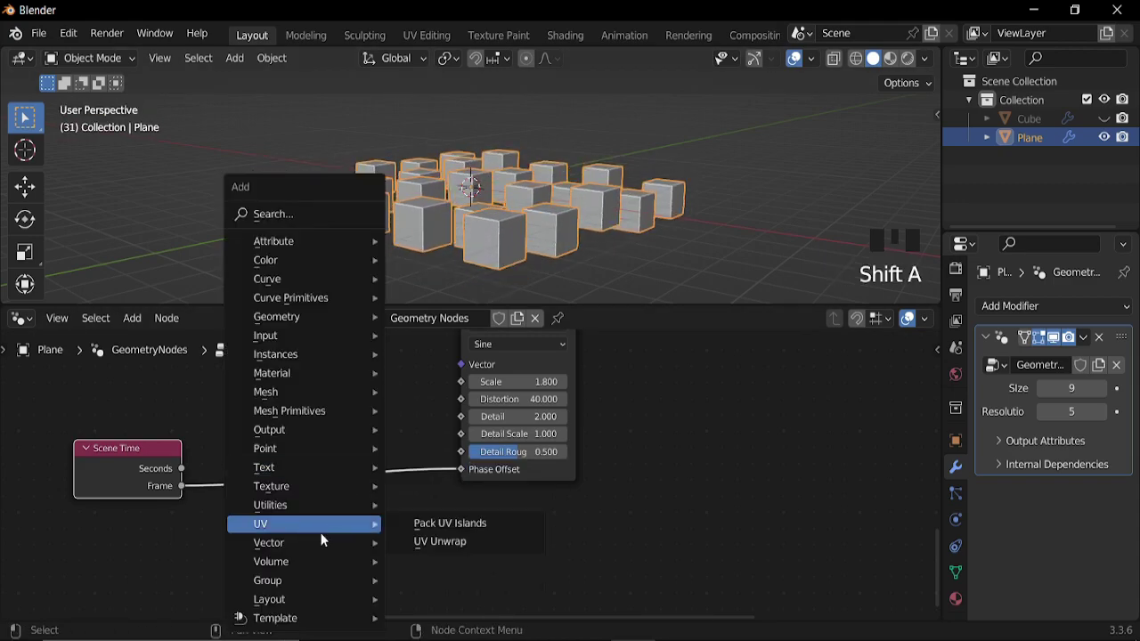
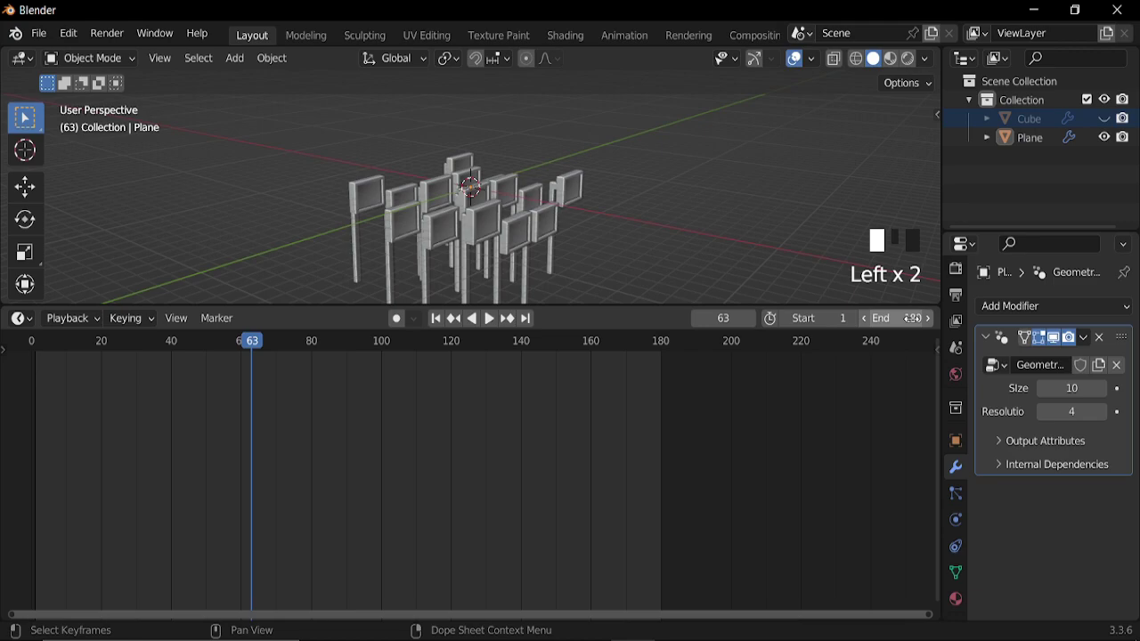
Add a Plane mesh and scale it up to about 21.9 as a floor
left_click_drag(442, 322, 565, 253)
key("shift+a")
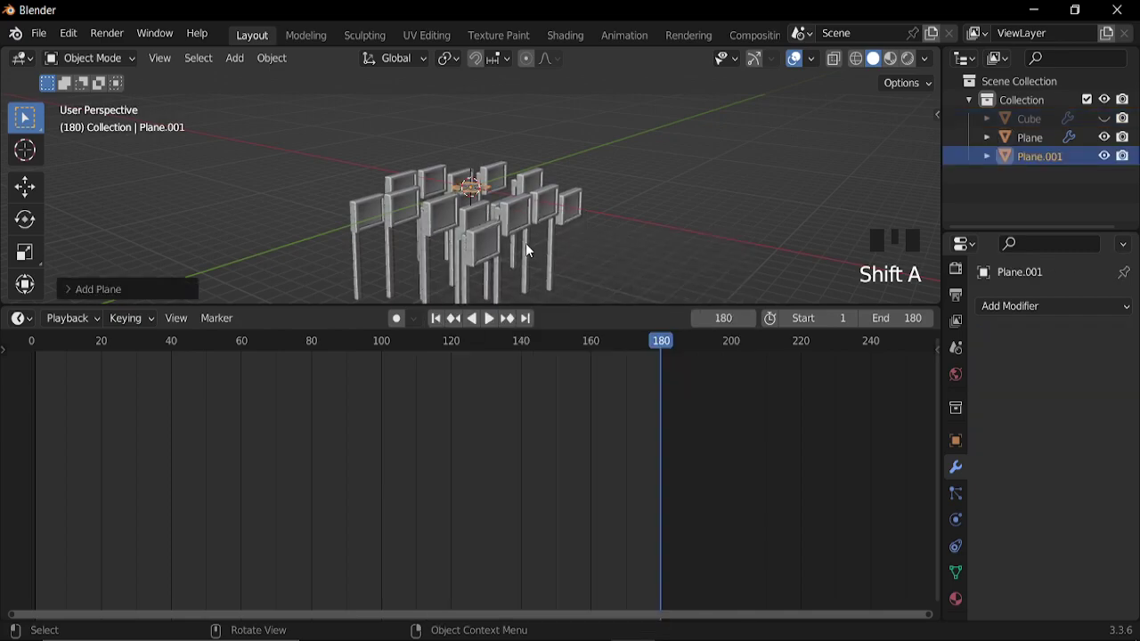
key("s")
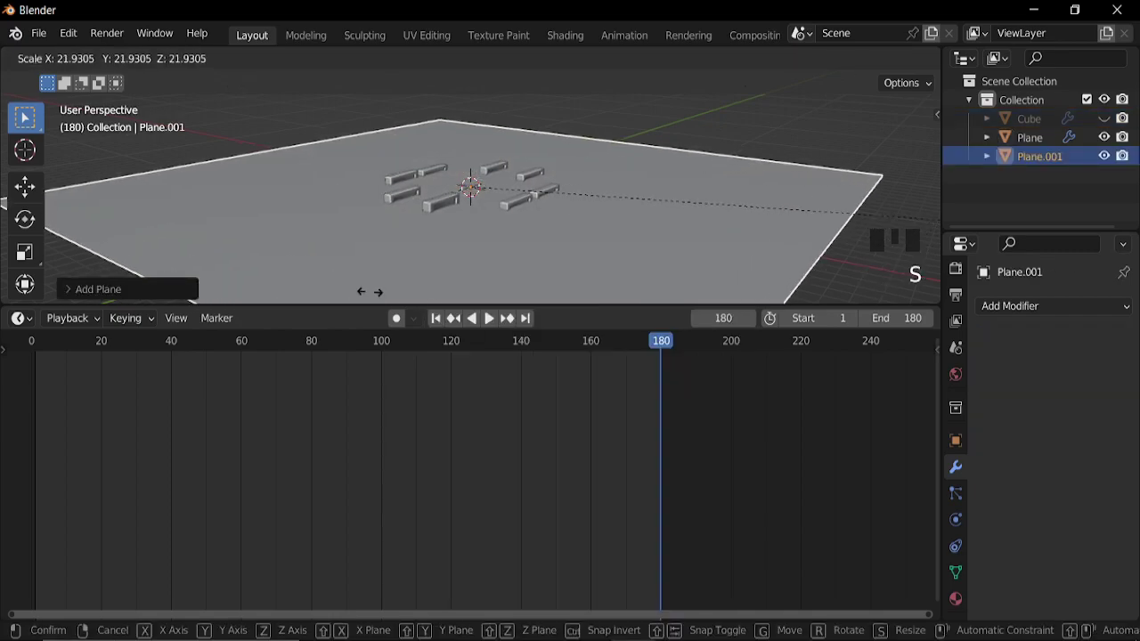
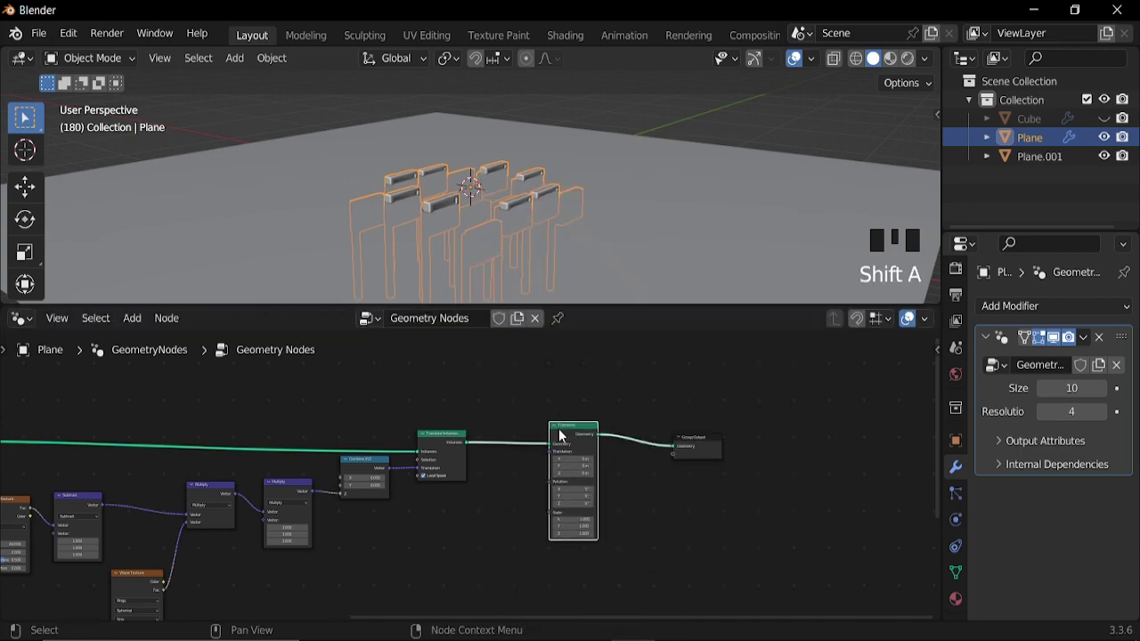
From the side view, lift the monitor grid about 2.98 m in the Transform node to sit on the floor
key("KP_3")
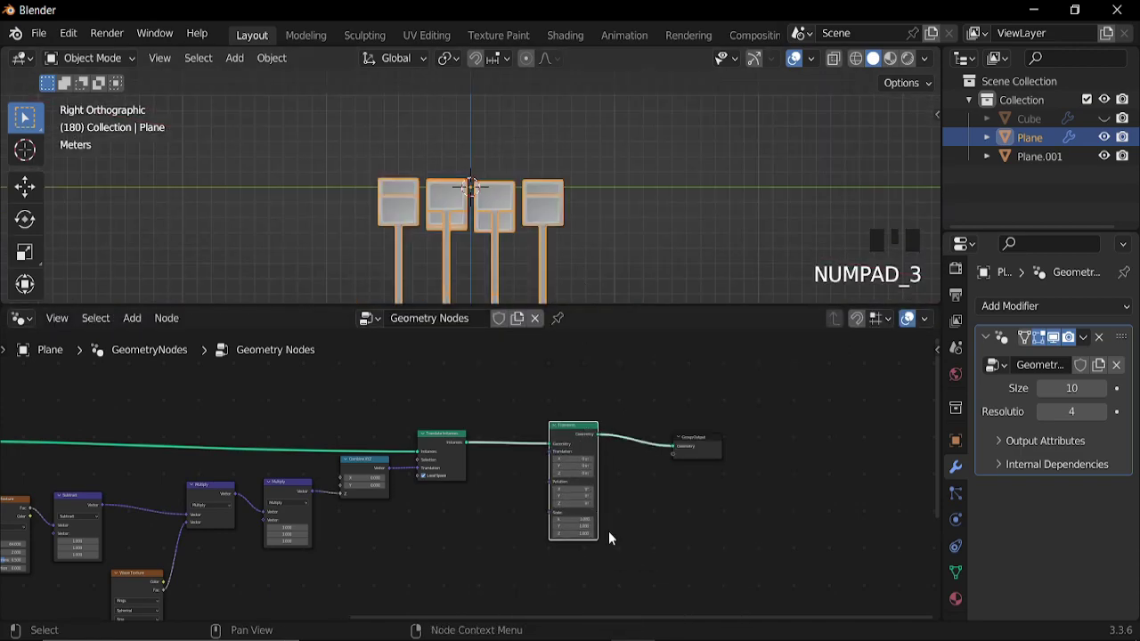
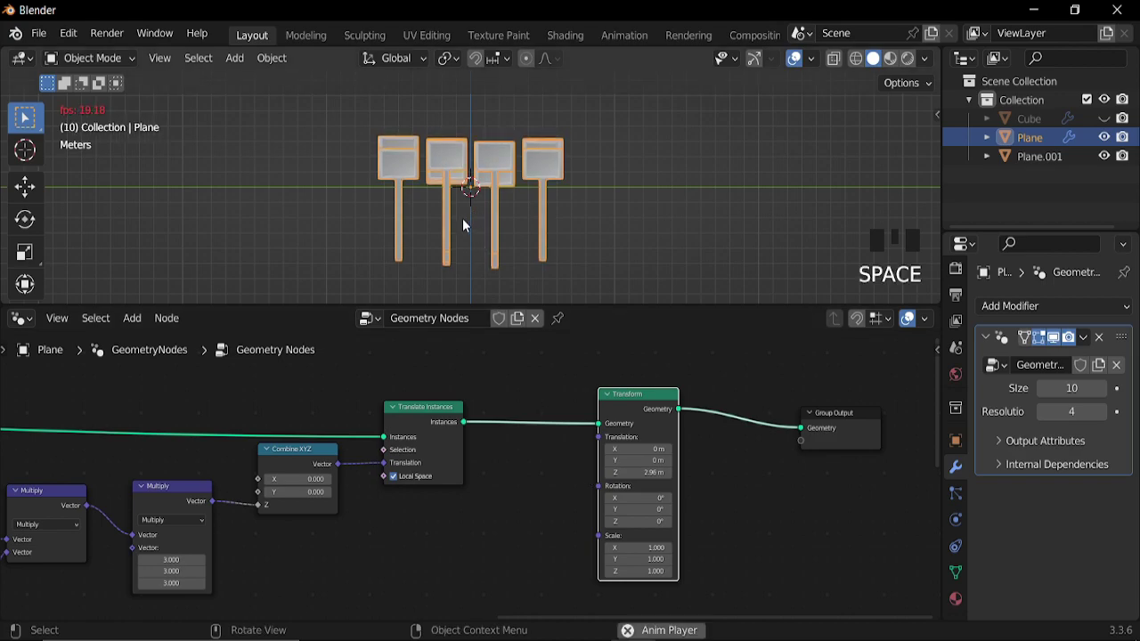
left_click_drag(471, 209, 485, 186)
scroll("down", 3)
key("space")
scroll("down", 3)
left_click_drag(502, 182, 514, 193)
key("shift+a")
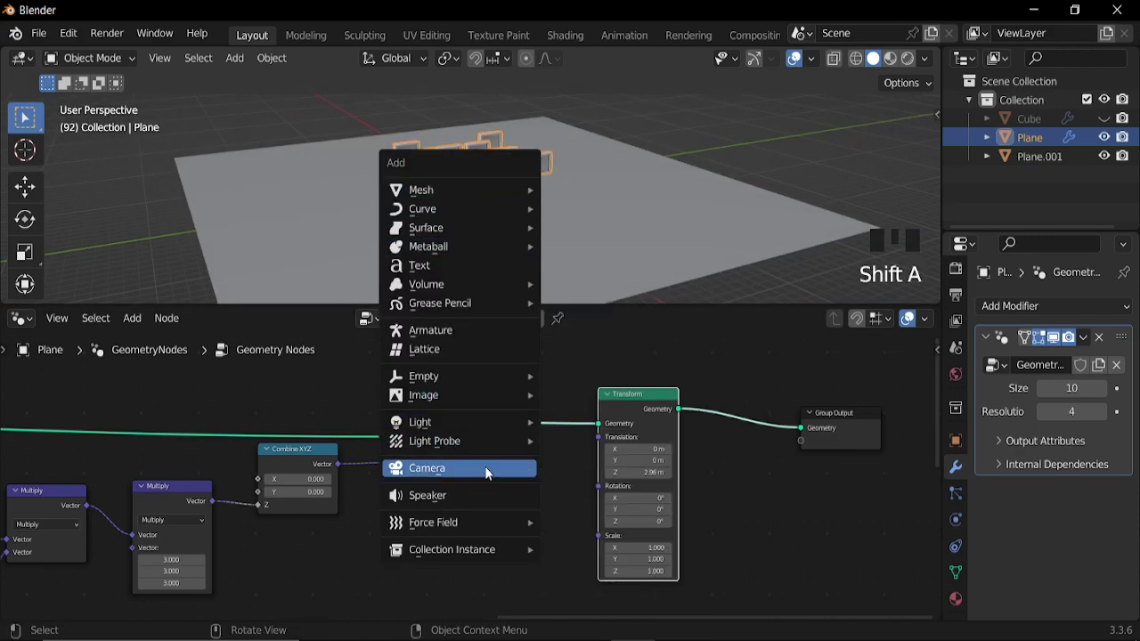
Add a camera aligned to the current view, framing the whole monitor grid
left_click_drag(532, 255, 524, 205)
key("alt+KP_0")
scroll("down", 3)
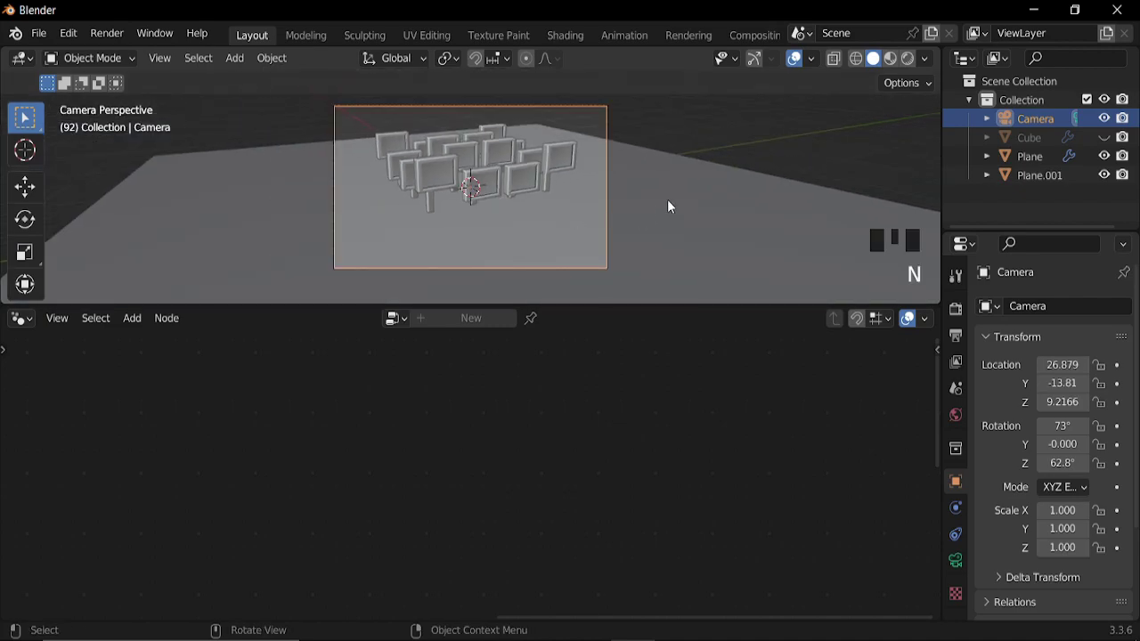
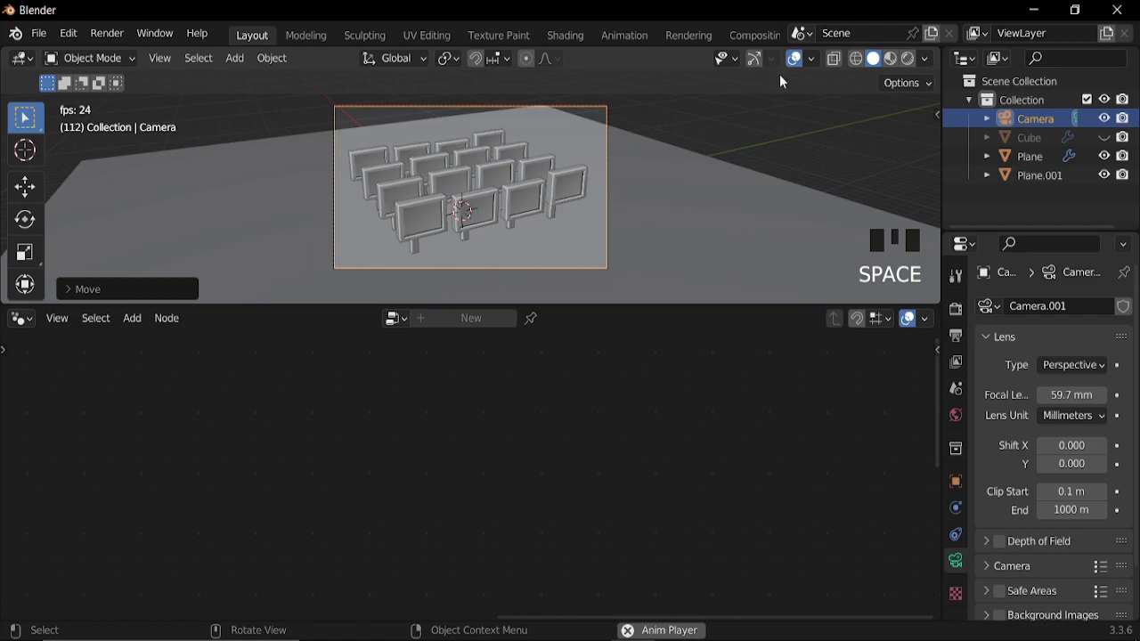
Select the floor plane and rotate it slightly around the vertical axis
left_click(800, 59)
left_click_drag(585, 213, 584, 187)
key("space")
scroll("down", 3)
left_click(799, 54)
left_click(622, 228)
key("r")
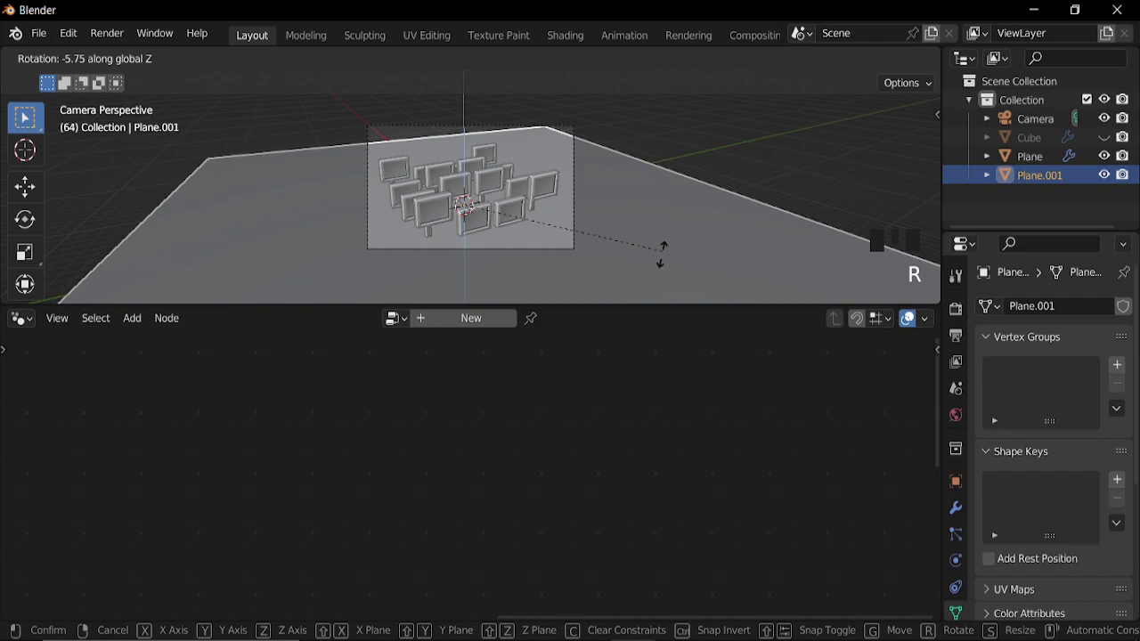
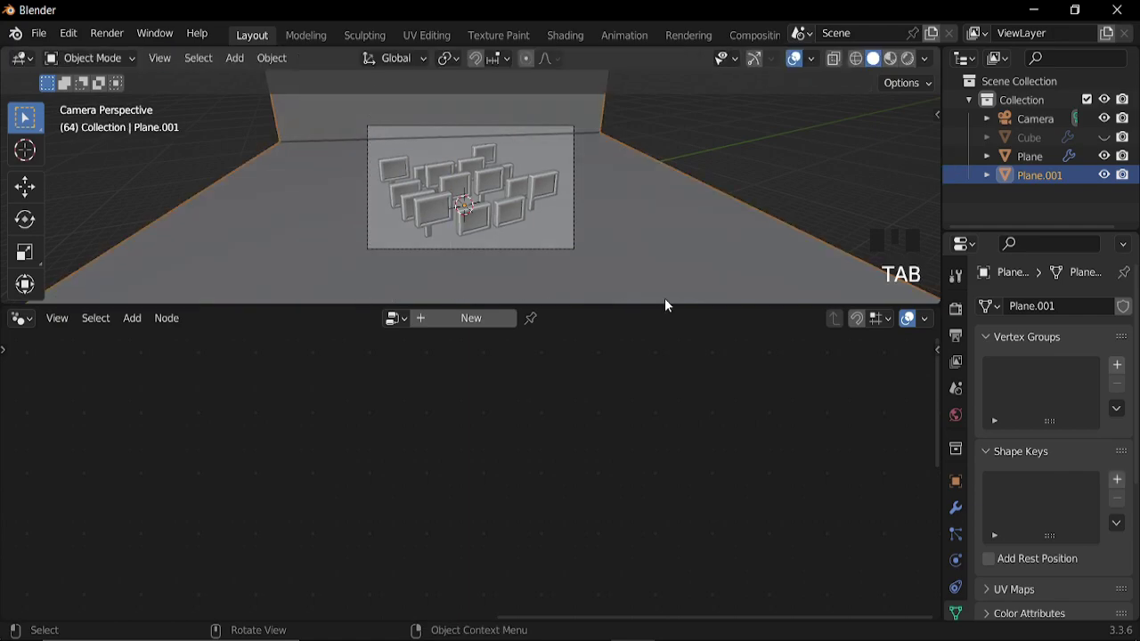
Extrude the back edge into a wall with a 0.221 m, 5-segment Bevel and Shade Smooth
left_click(966, 509)
left_click_drag(1010, 308, 676, 182)
left_click_drag(676, 182, 487, 202)
left_click_drag(487, 203, 533, 206)
scroll("down", 3)
Add a spot light, raise it above the monitors and check it through the camera
key("shift+a")
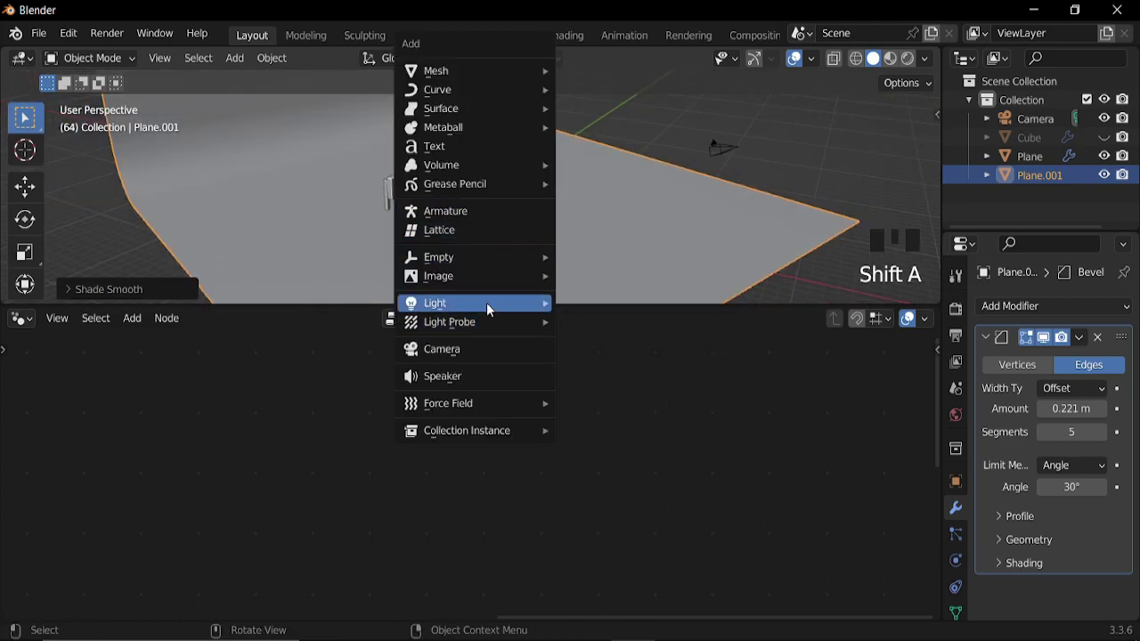
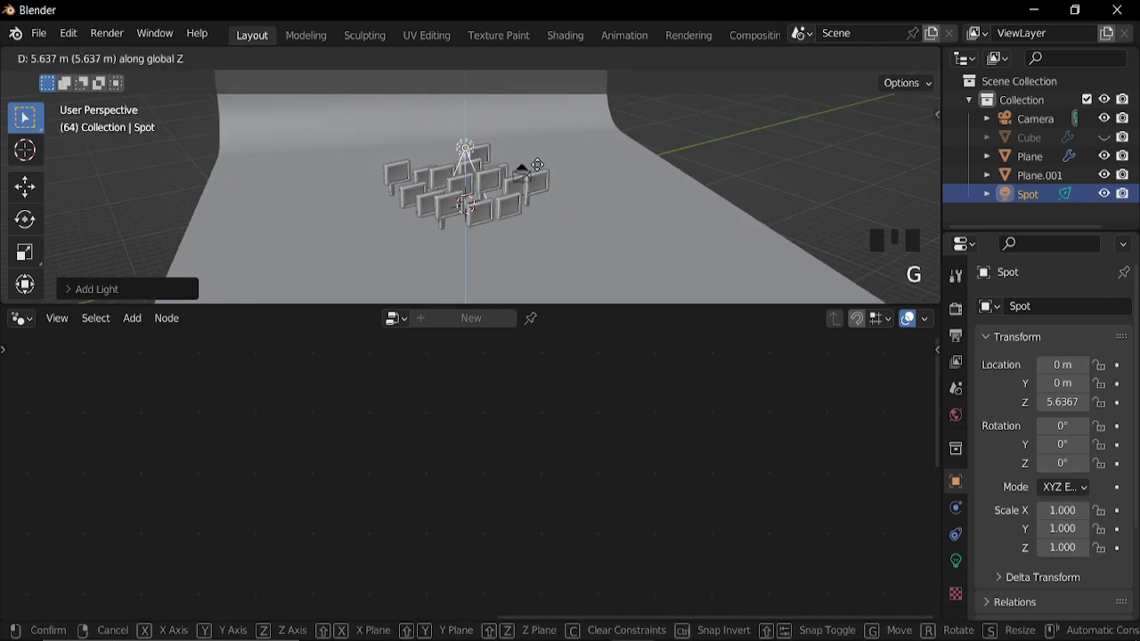
key("g")
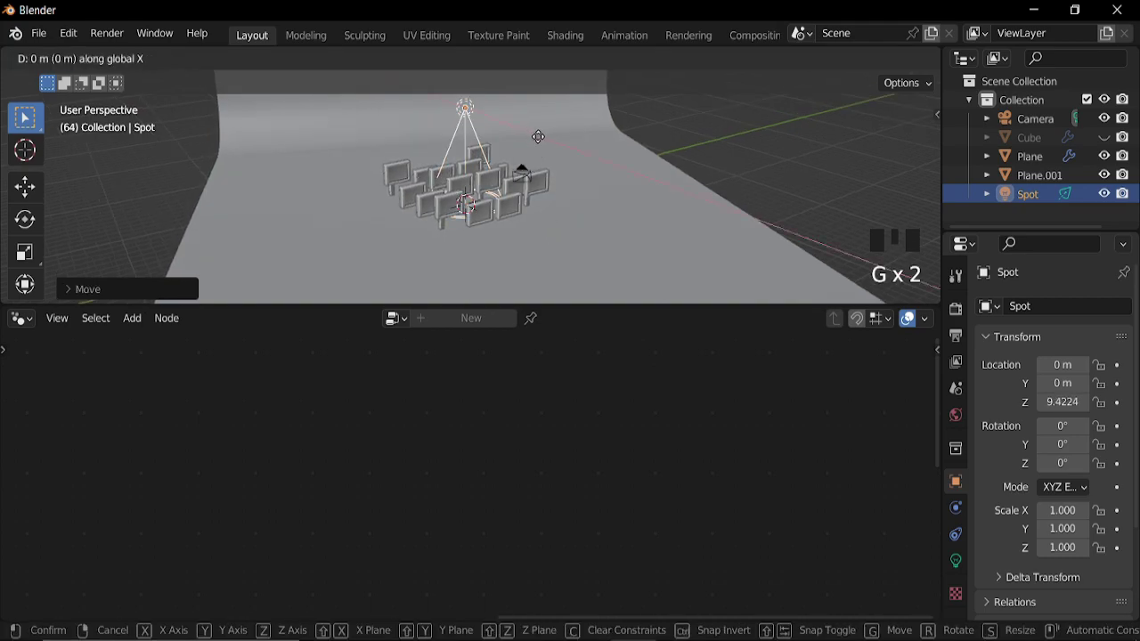
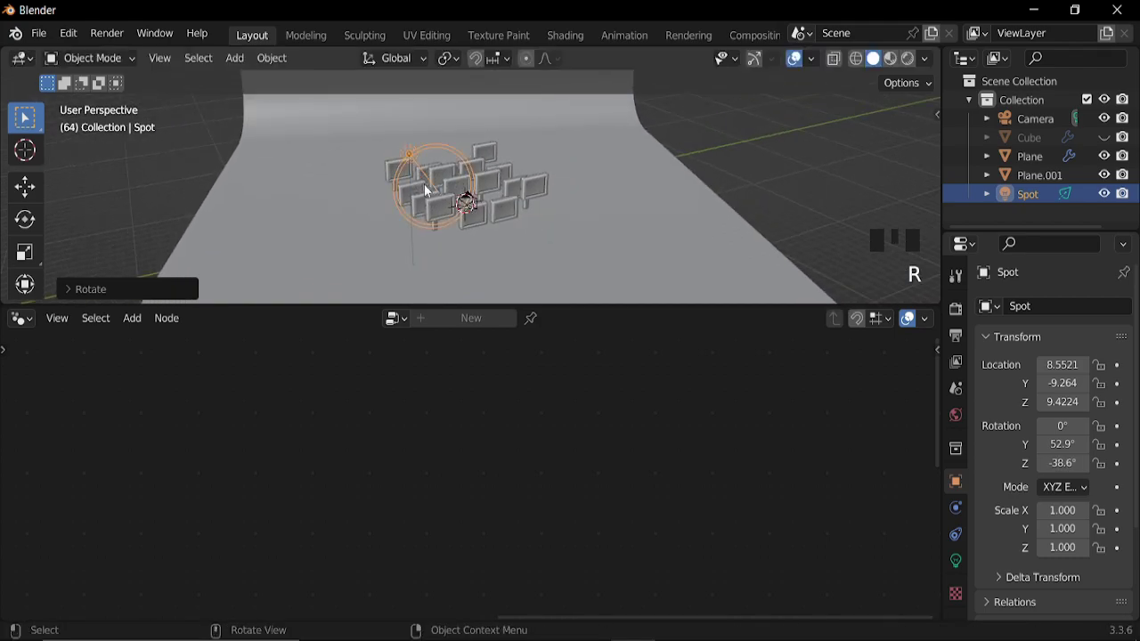
key("KP_0")
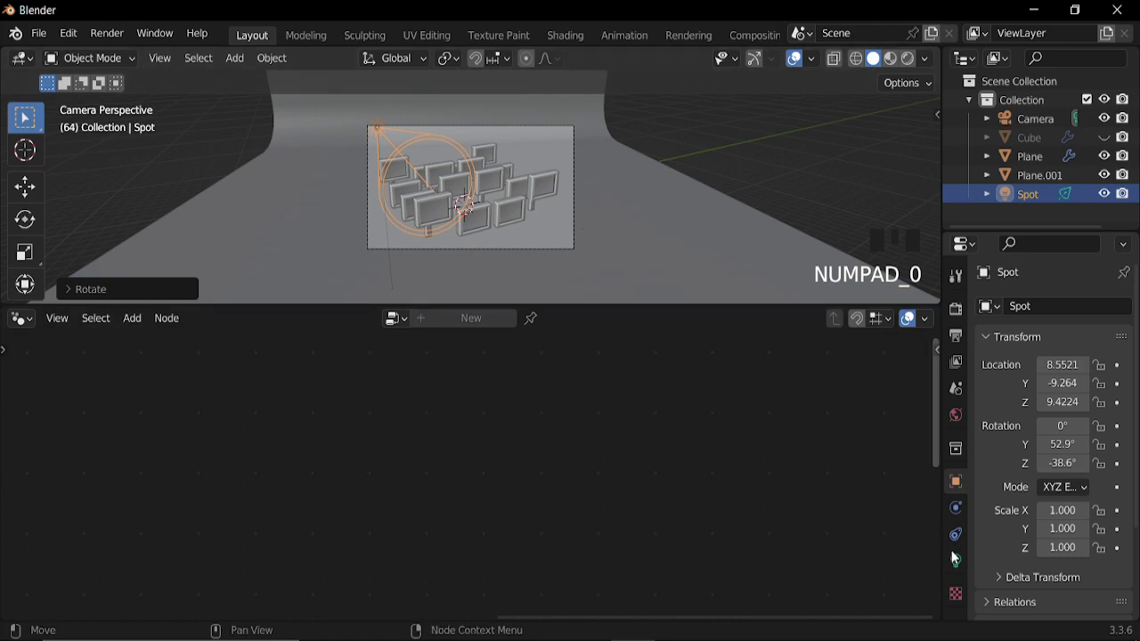
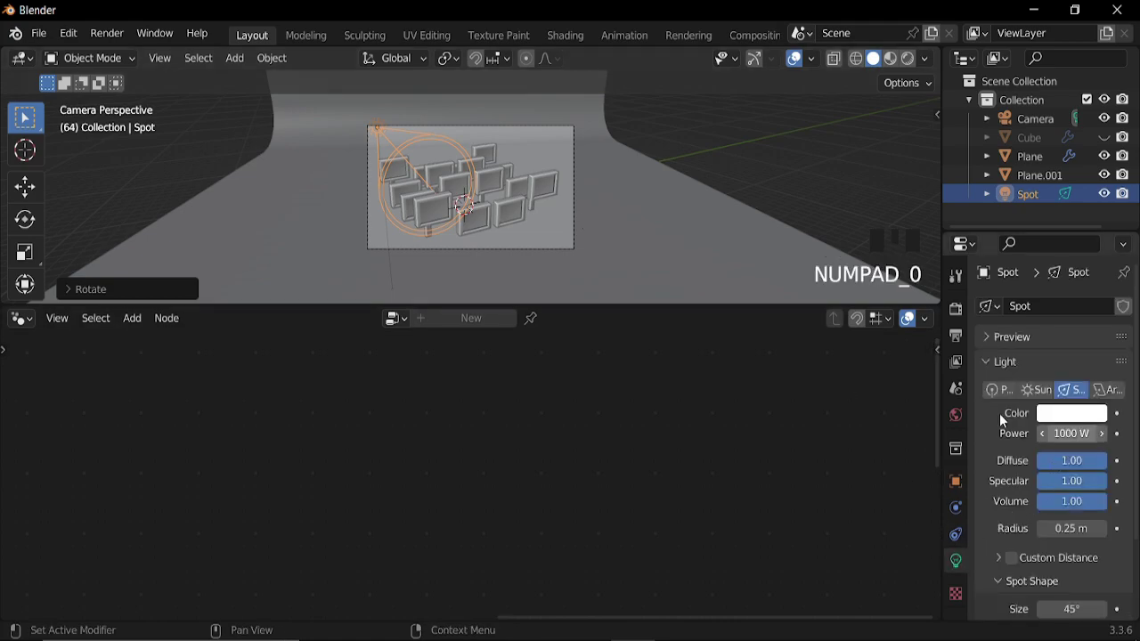
Switch the viewport to Rendered shading and brighten the spot to 5000 W with a wider, softer cone
left_click(917, 61)
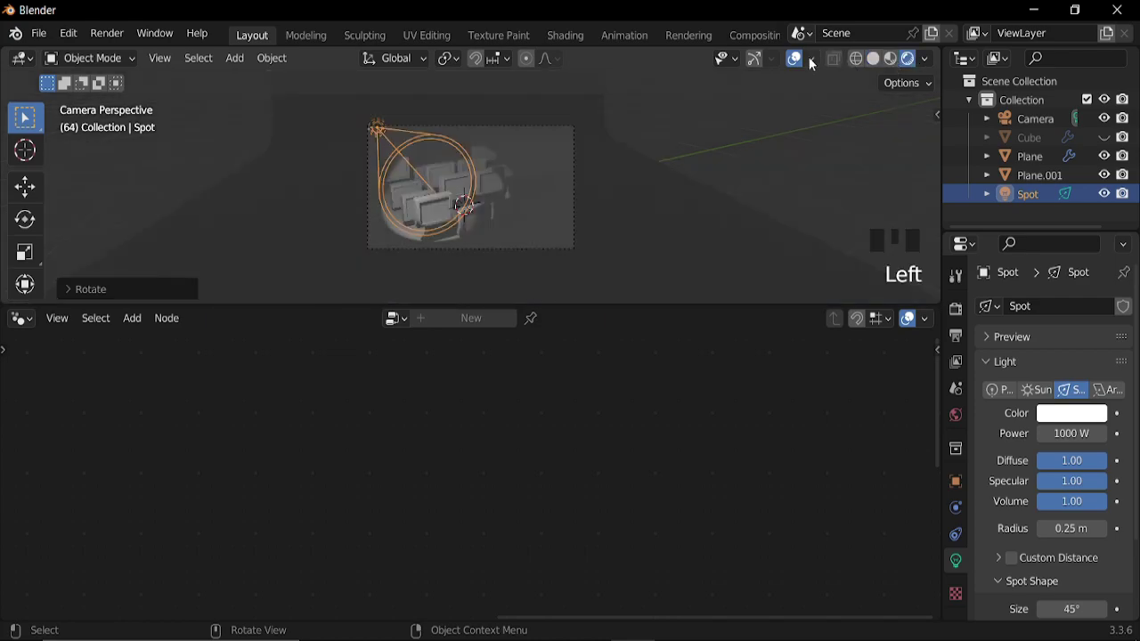
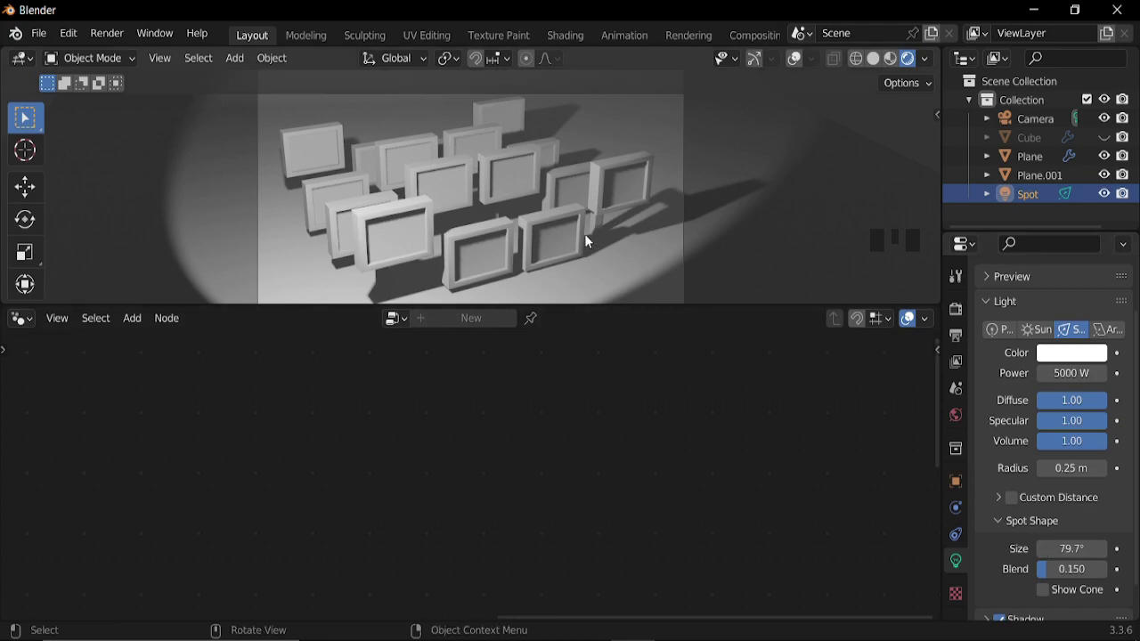
scroll("down", 3)
key("space")
scroll("up", 3)
key("space")
Turn the lower editor into a 3D viewport and orbit it around the monitor grid
left_click_drag(25, 321, 552, 466)
scroll("down", 3)
left_click_drag(696, 510, 615, 482)
scroll("down", 3)
Add an area light, move it beside the monitor grid and rotate it toward the screens
key("shift+a")
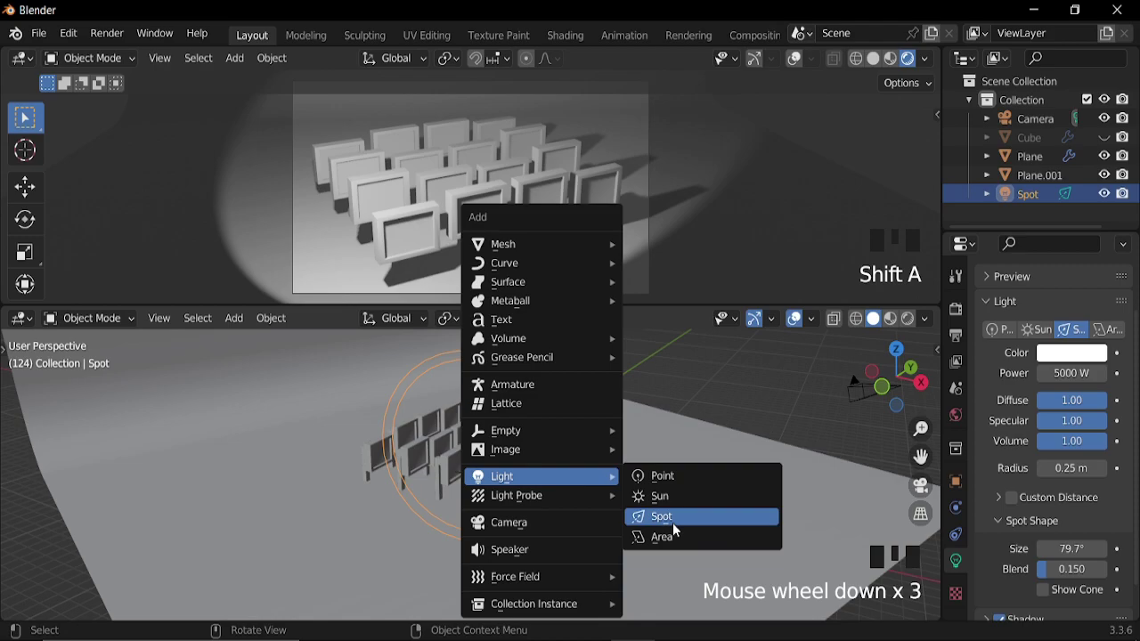
key("g")
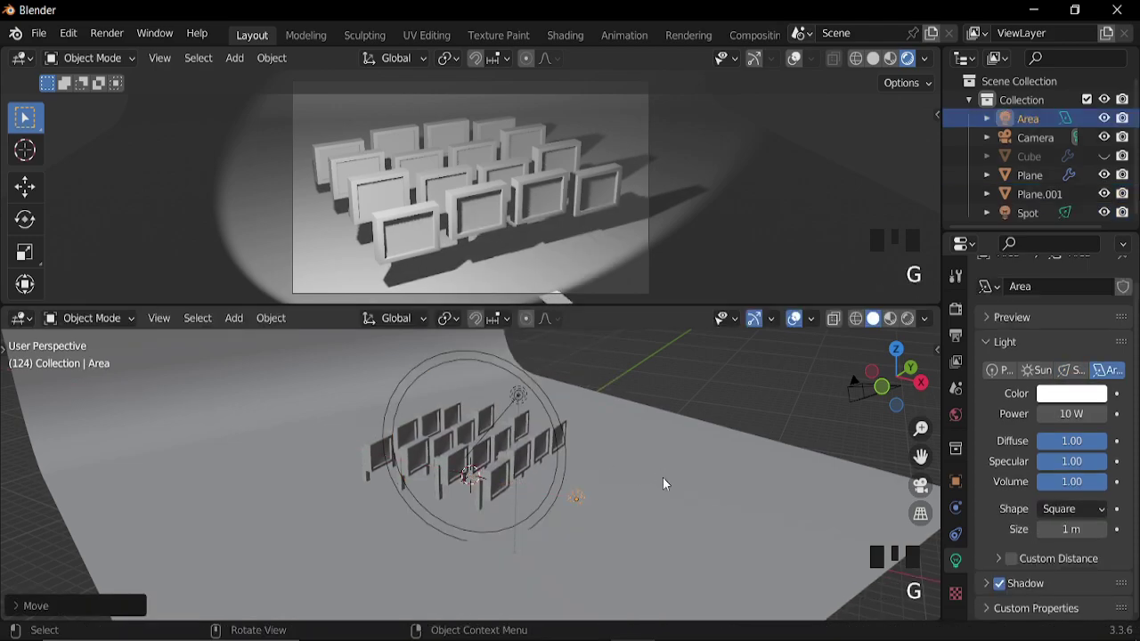
key("r")
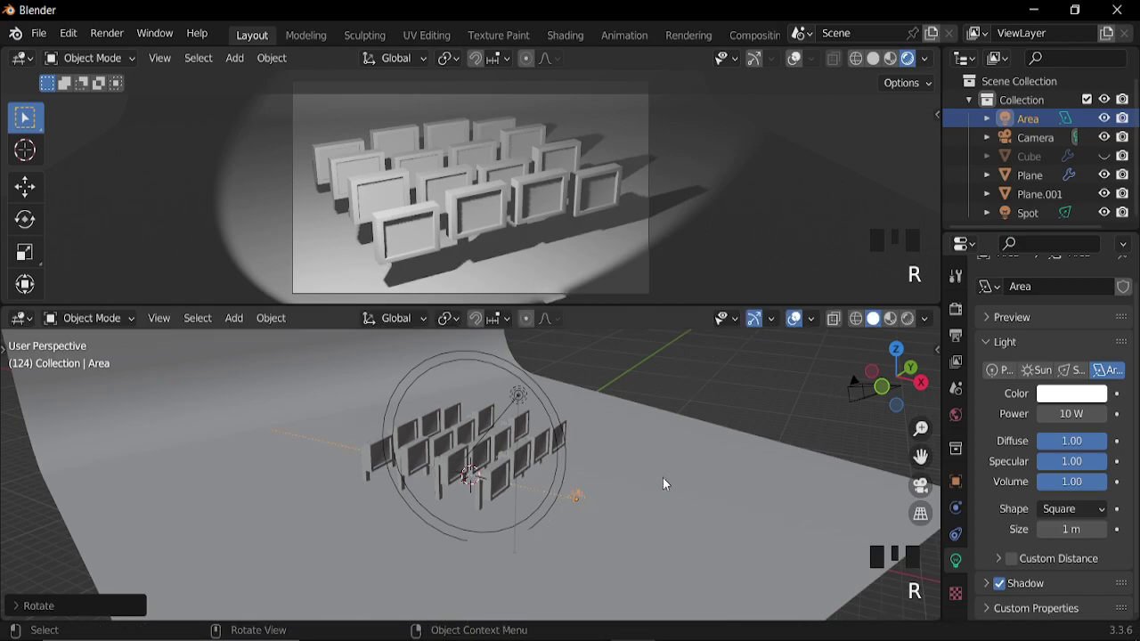
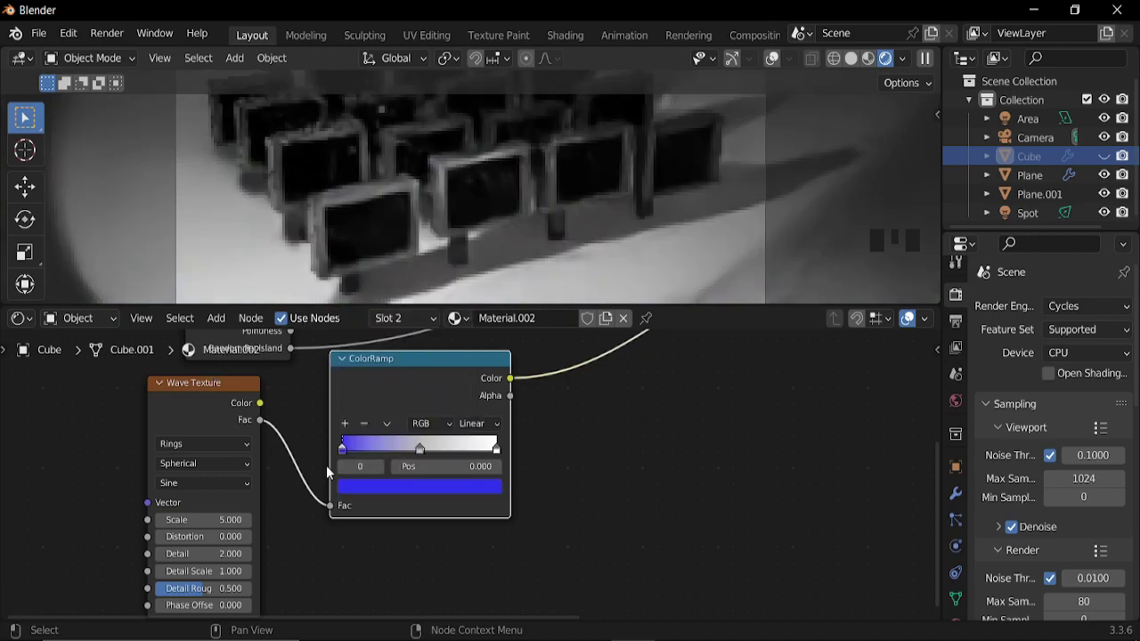
Shift the ColorRamp's middle stop to a pinkish-red for a blue-to-red-to-white gradient
left_click_drag(427, 454, 449, 456)
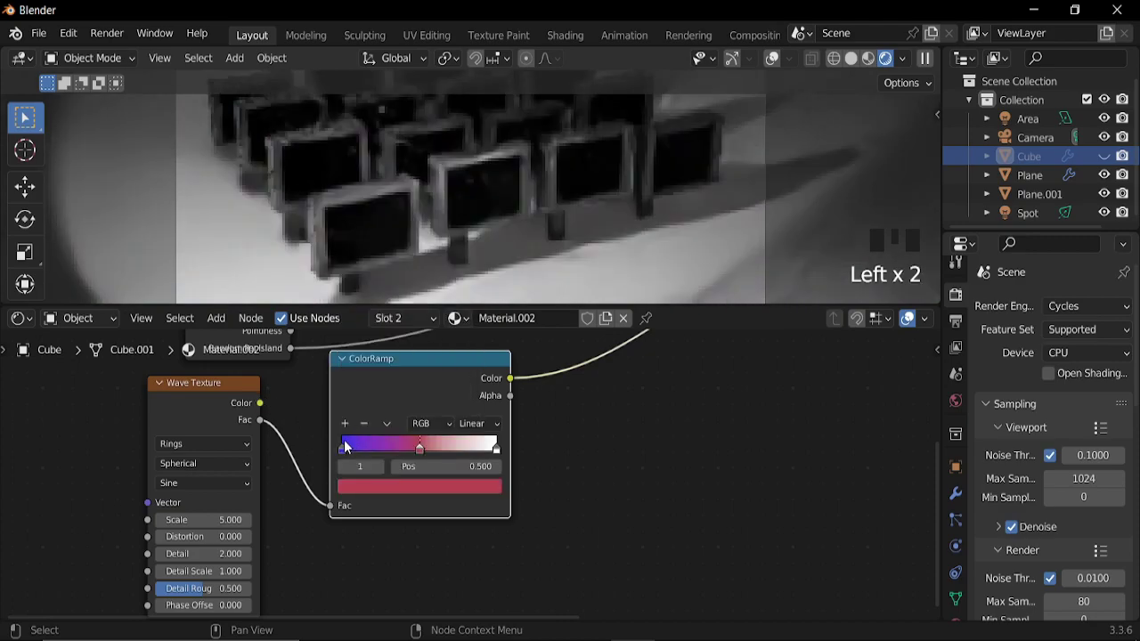
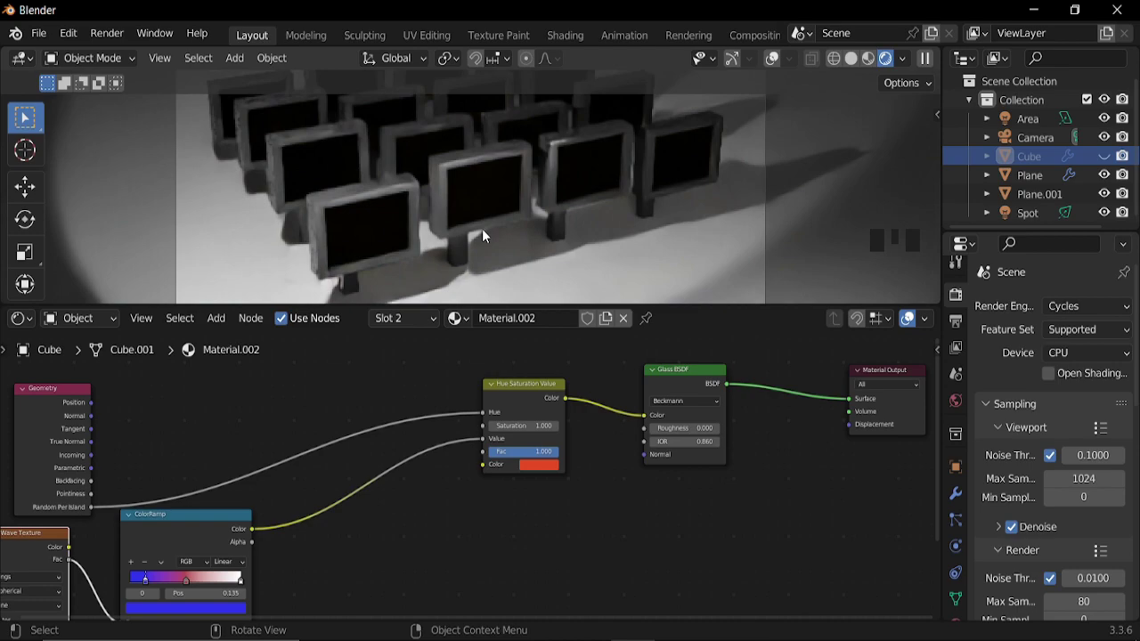
Scroll the light properties toward the area light's Power setting
scroll("down", 3)
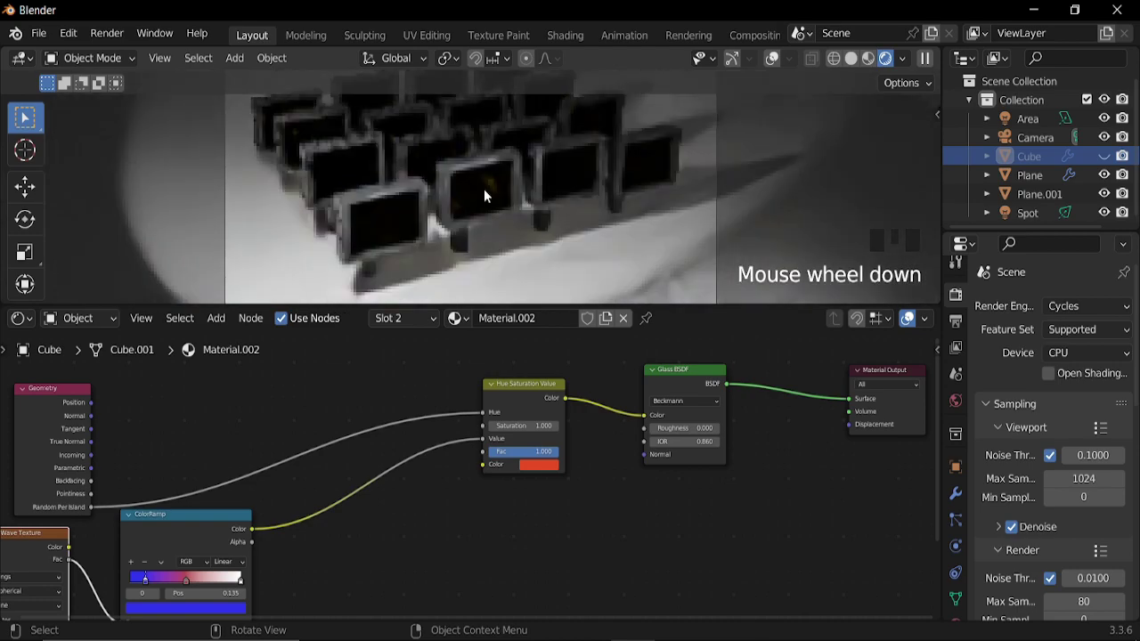
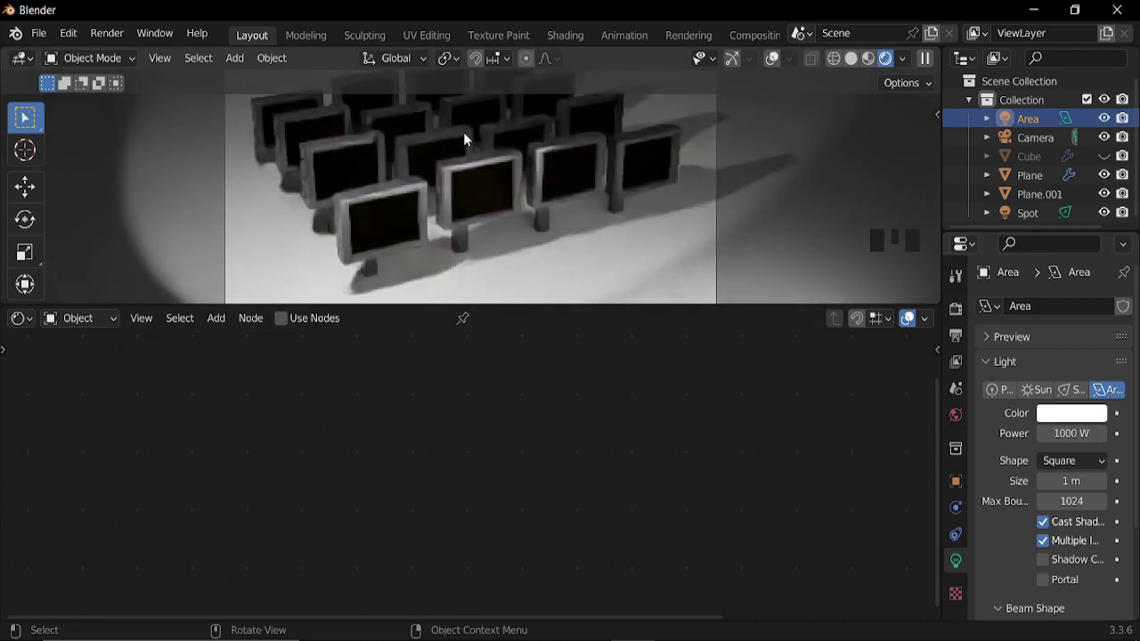
Select a monitor to show its screen material in the node editor
left_click(1027, 162)
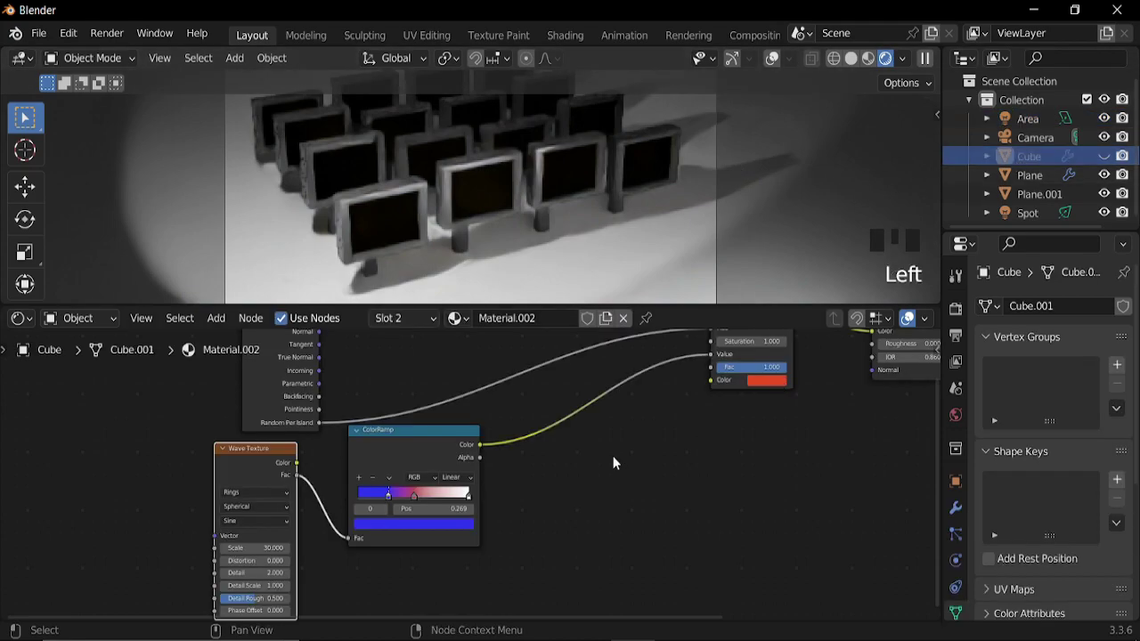
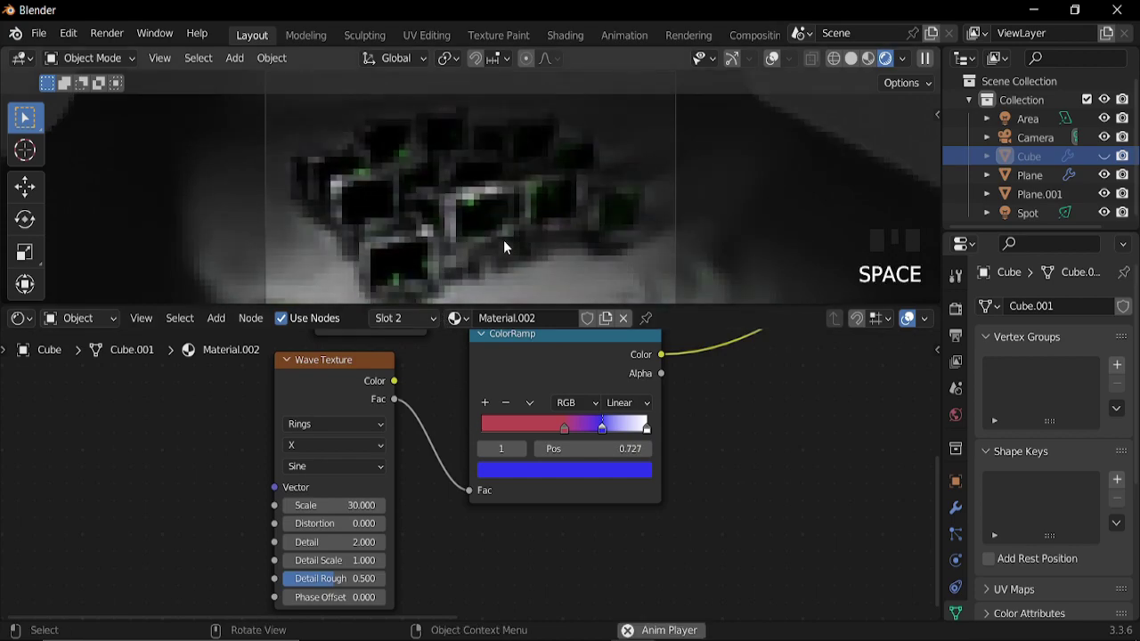
Bring up the Render menu's rendering commands above the rendered view
key("space")
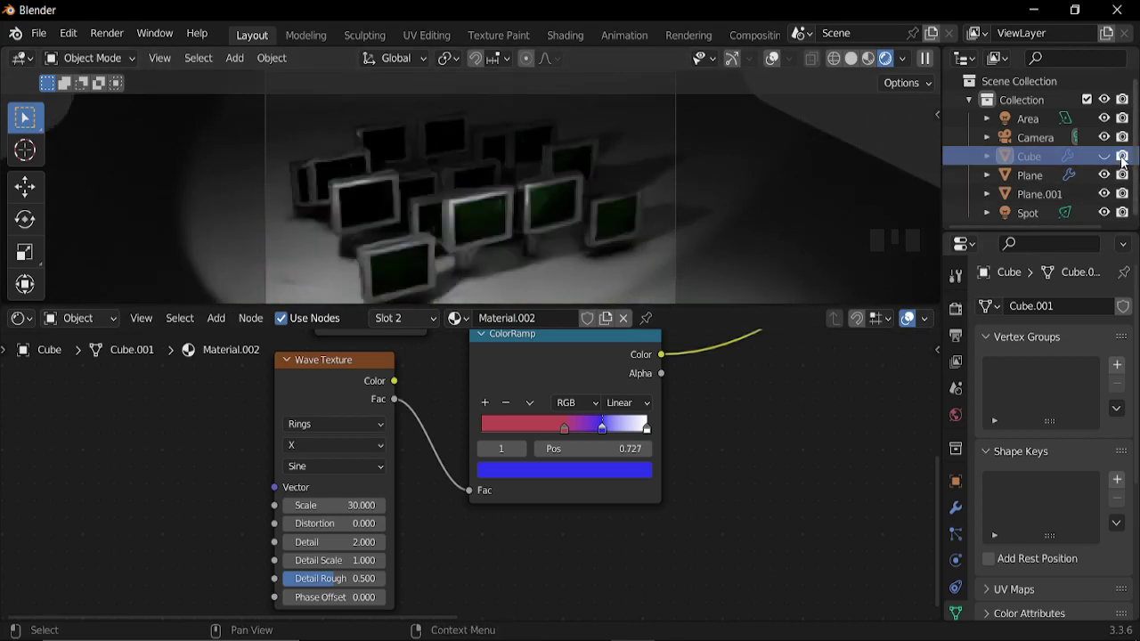
left_click(1126, 161)
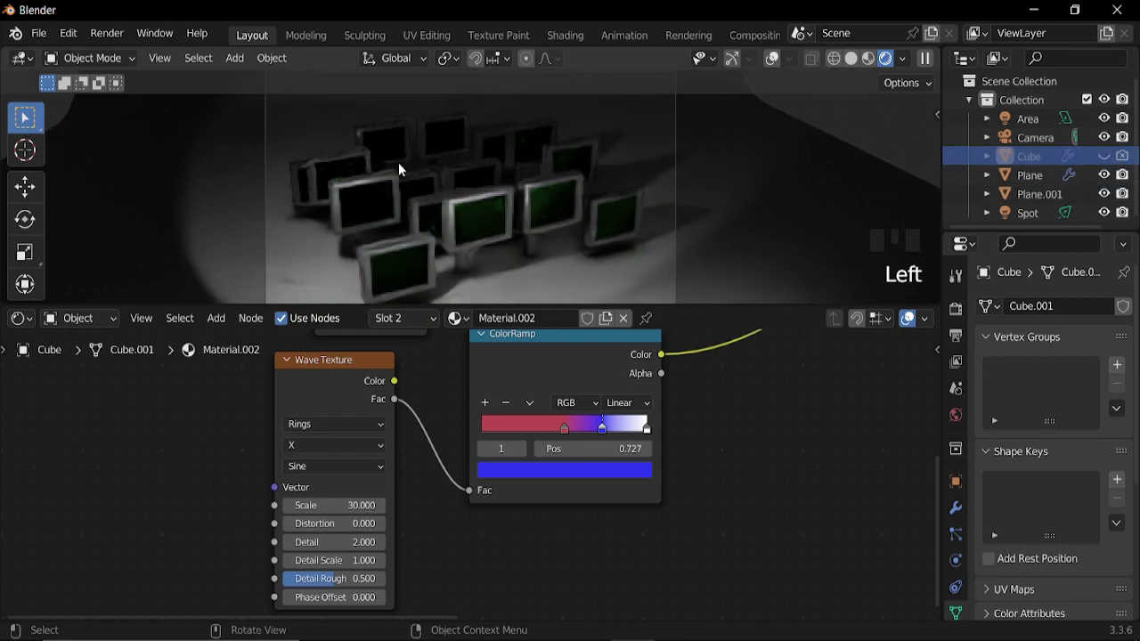
Enable Lock Interface from the Render menu before rendering the animation
left_click_drag(107, 33, 445, 265)
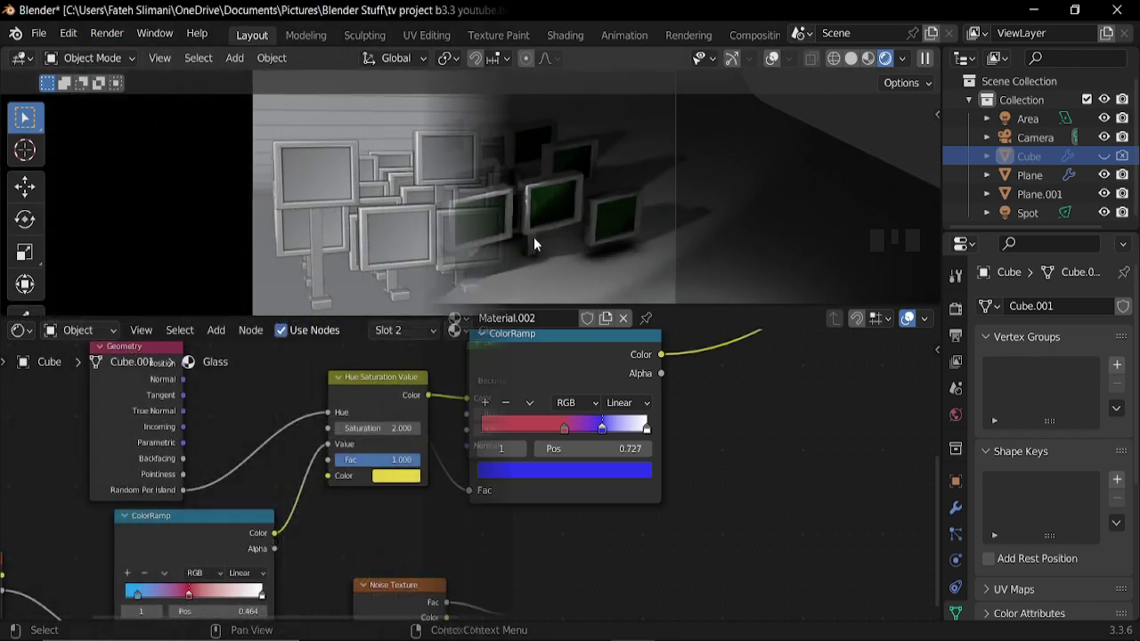